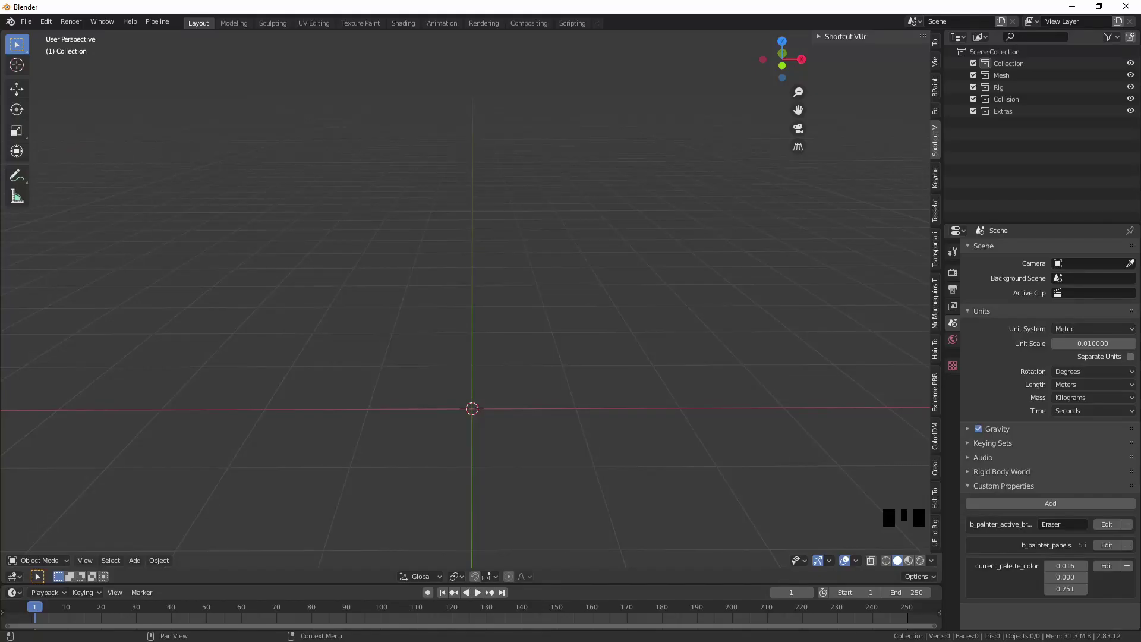
# Step: Import the Gideon character model into the scene
pyautogui.click(582, 355)
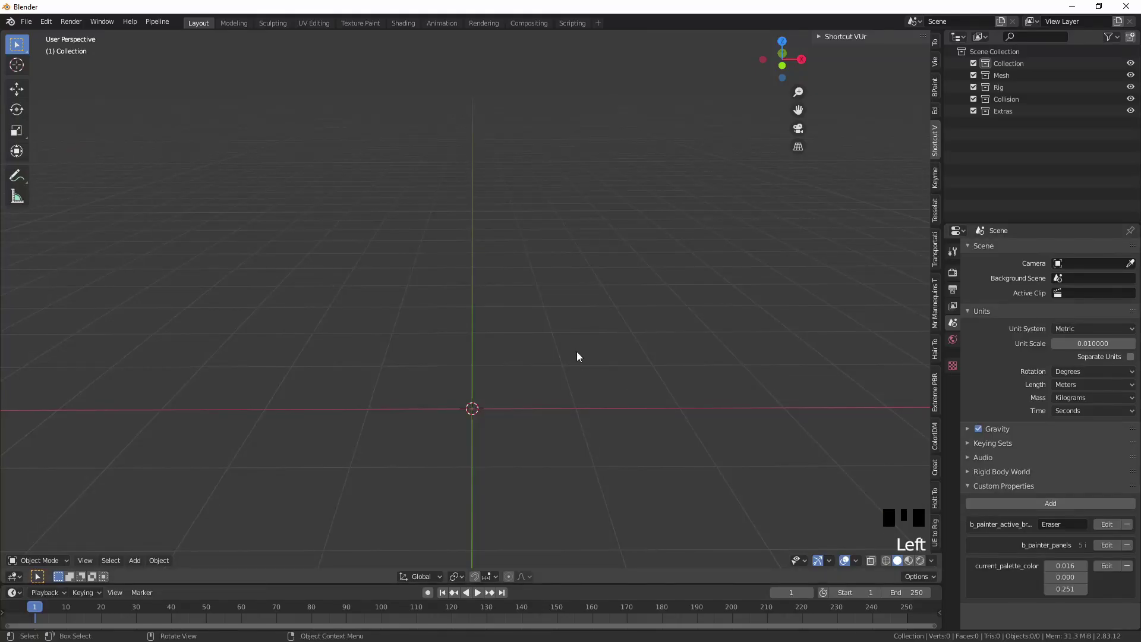
pyautogui.moveTo(581, 355); pyautogui.dragTo(31, 28)
pyautogui.moveTo(31, 28); pyautogui.dragTo(120, 190)
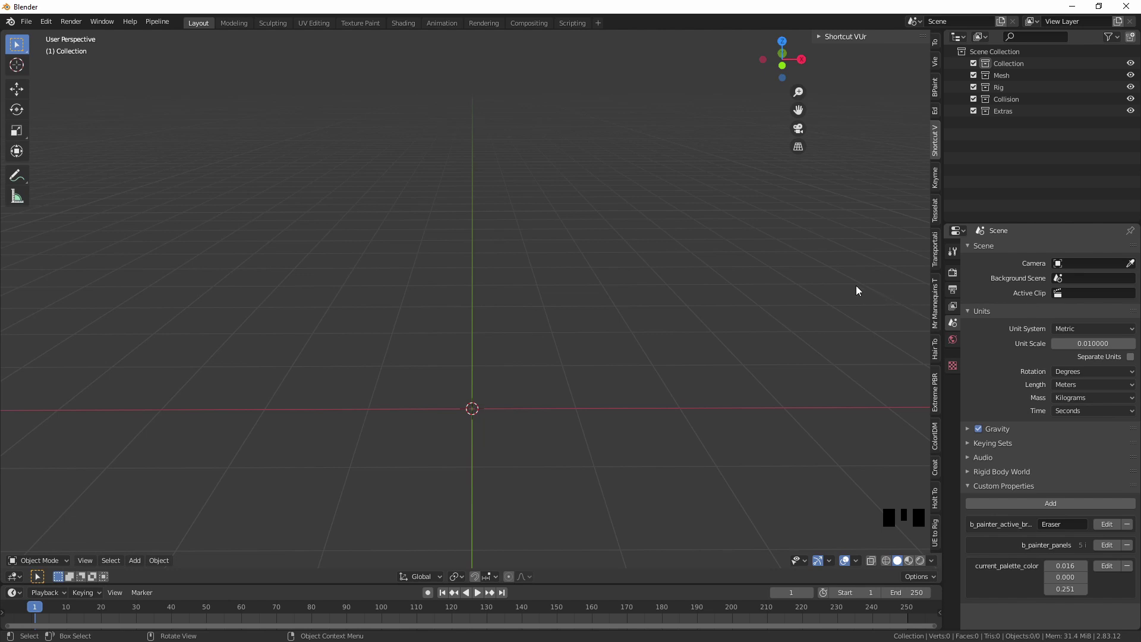
pyautogui.click(742, 219)
pyautogui.click(509, 265)
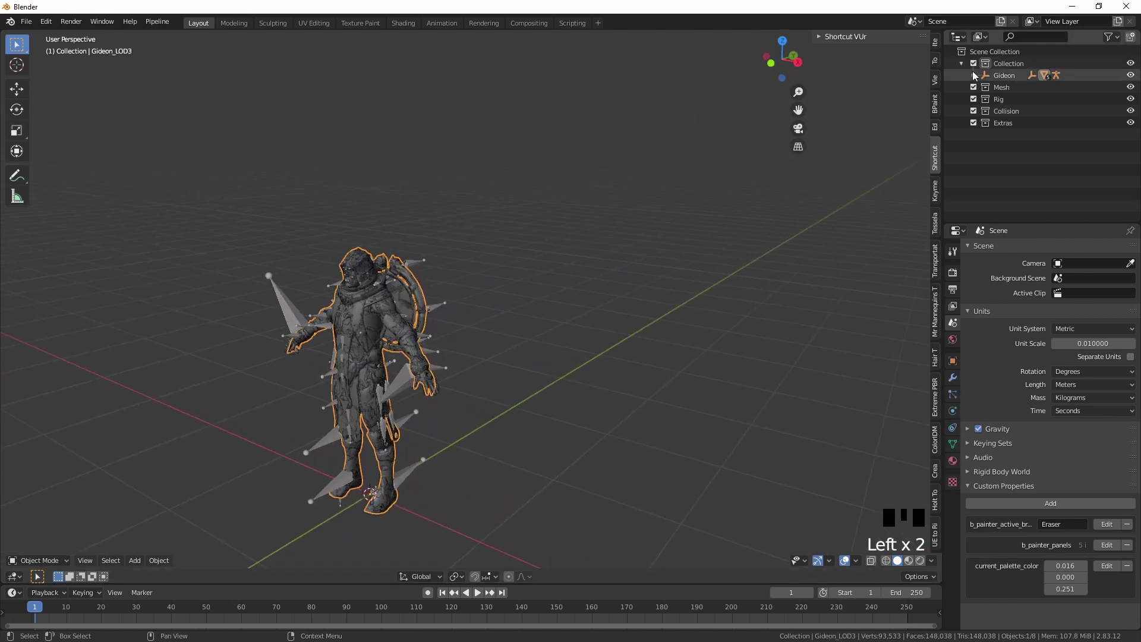
# Step: Delete the extra LOD meshes from the Outliner
pyautogui.click(977, 76)
pyautogui.click(991, 105)
pyautogui.click(1053, 185)
pyautogui.press('Delete')
pyautogui.click(1036, 177)
pyautogui.press('Delete')
pyautogui.press('Delete')
pyautogui.press('Delete')
# Step: Delete the remaining LOD objects and armature, leaving only Gideon_LOD0
pyautogui.moveTo(1054, 167); pyautogui.dragTo(994, 178)
pyautogui.press('Delete')
pyautogui.click(1029, 154)
pyautogui.press('Delete')
pyautogui.click(279, 309)
pyautogui.press('Delete')
pyautogui.click(371, 304)
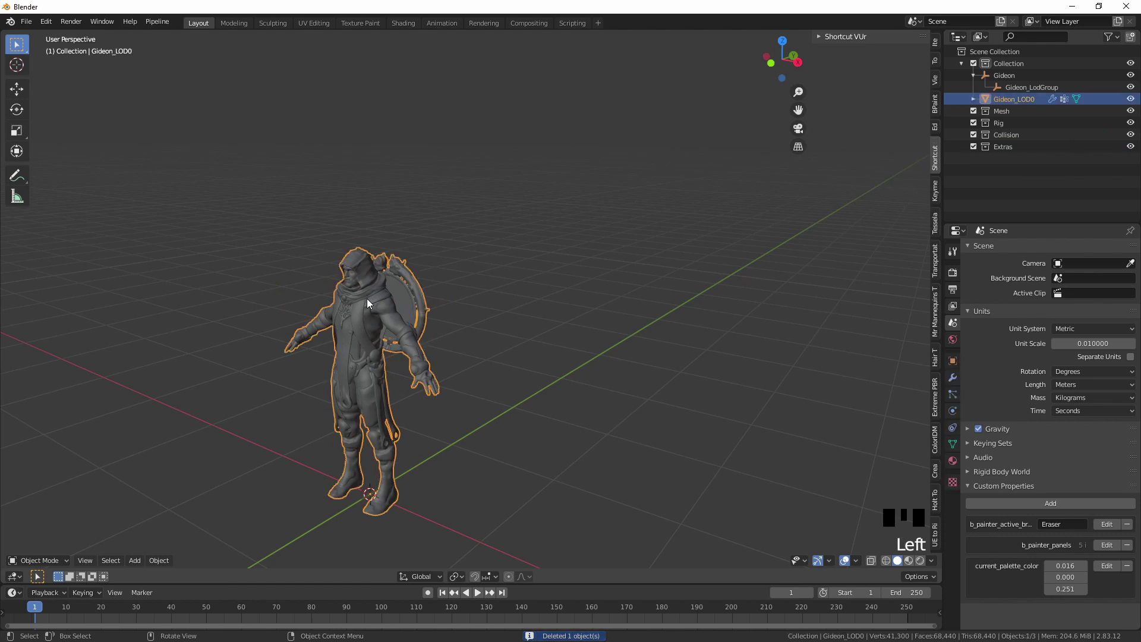
# Step: Separate Gideon_LOD0 into objects by material and return to Object Mode
pyautogui.press('Tab')
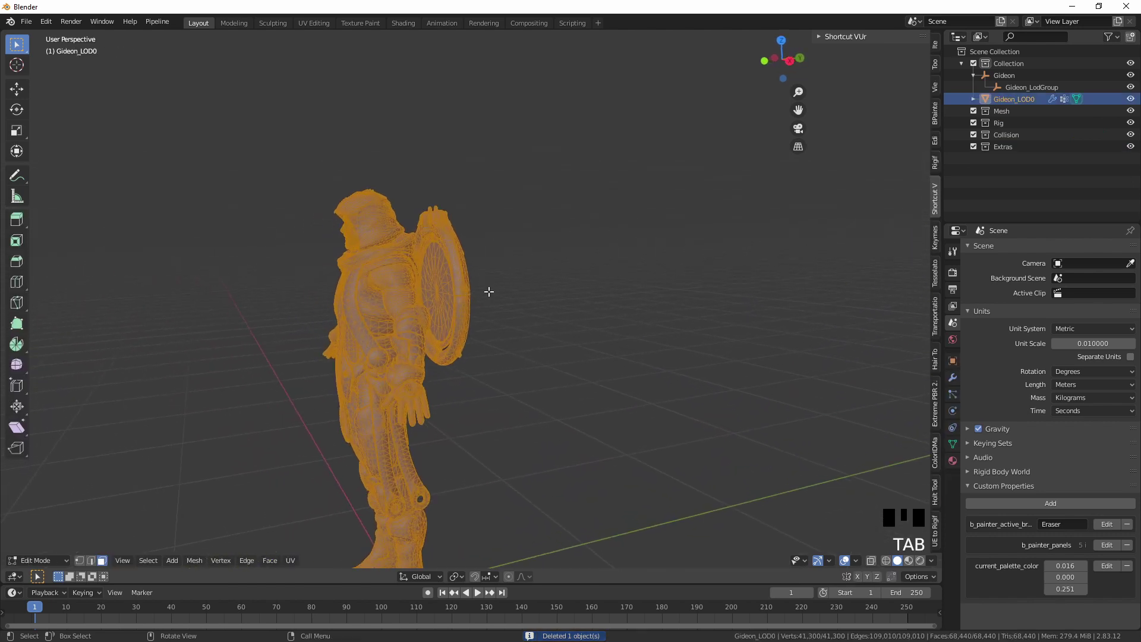
pyautogui.press('p')
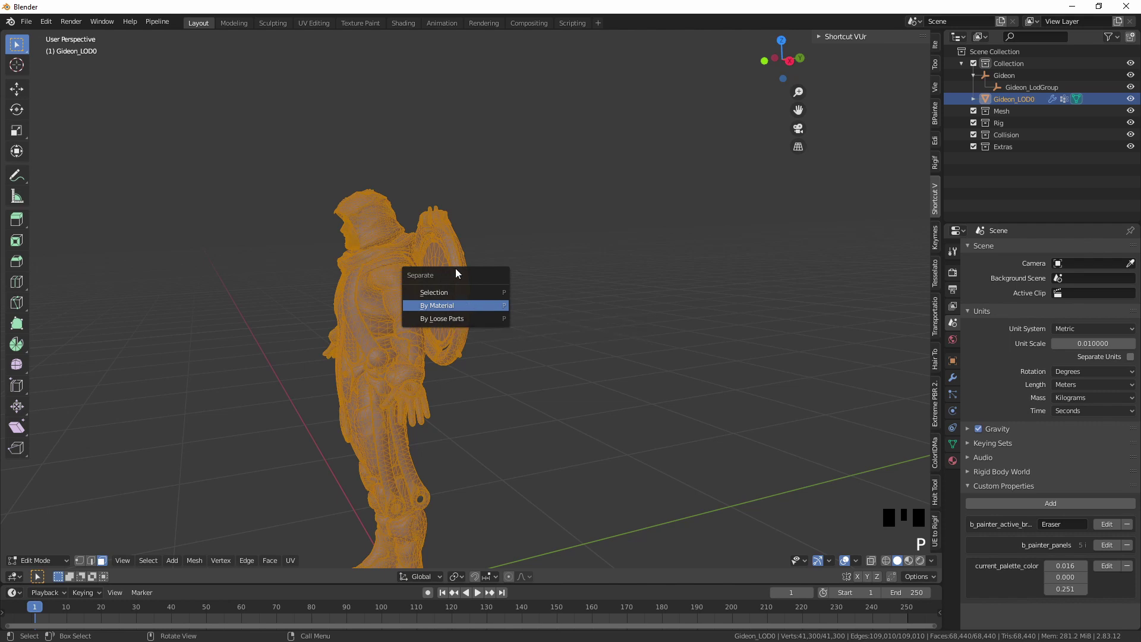
pyautogui.press('Tab')
# Step: Delete three unwanted separated pieces in the viewport
pyautogui.click(469, 271)
pyautogui.press('Delete')
pyautogui.click(456, 276)
pyautogui.press('Delete')
pyautogui.click(403, 281)
pyautogui.press('Delete')
# Step: Hide the torso, delete another leftover piece, then reveal all parts again
pyautogui.click(373, 229)
pyautogui.press('h')
pyautogui.click(383, 237)
pyautogui.moveTo(876, 565); pyautogui.dragTo(593, 263)
pyautogui.click(395, 173)
pyautogui.press('Delete')
pyautogui.moveTo(876, 568); pyautogui.dragTo(731, 418)
pyautogui.press('Tab')
pyautogui.press('alt+h')
pyautogui.click(479, 357)
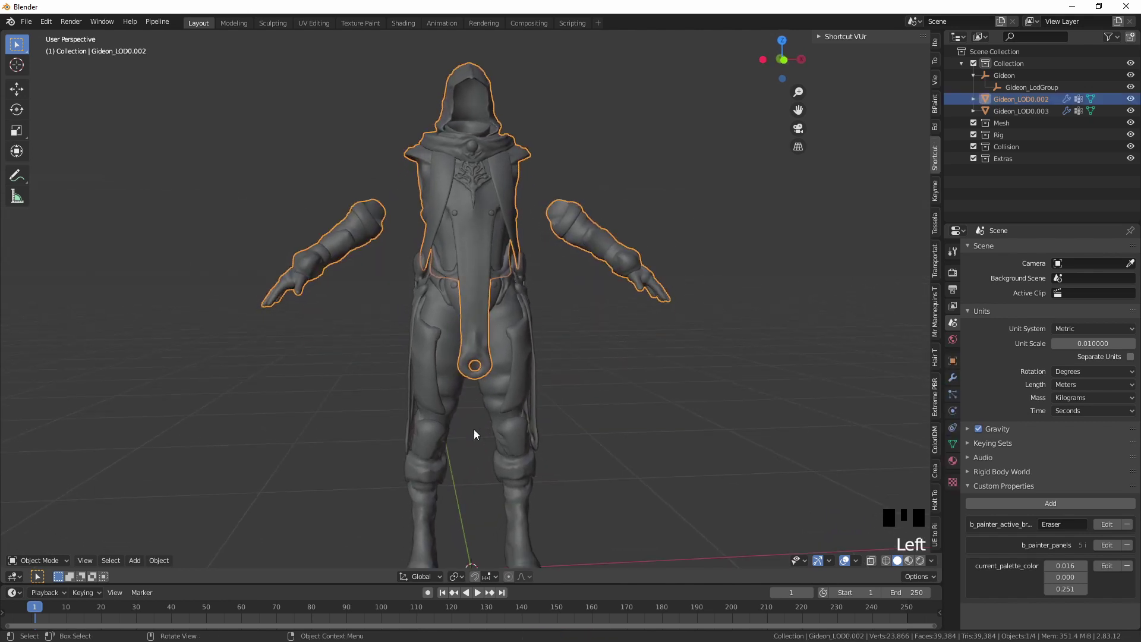
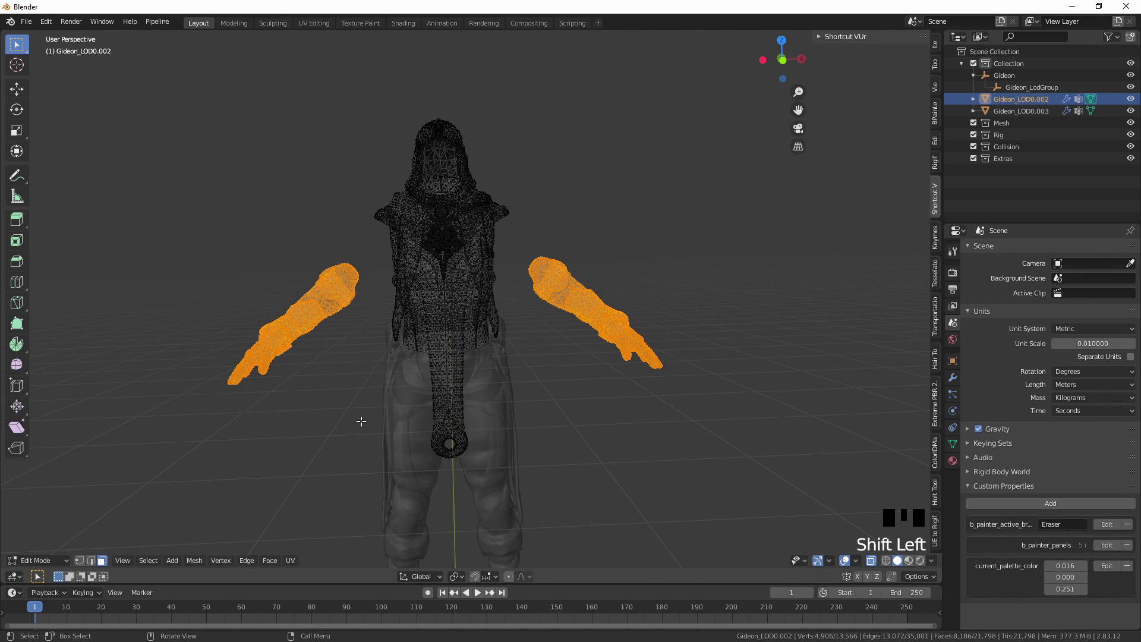
# Step: Separate the selected arms into their own object Gideon_LOD0.001
pyautogui.press('p')
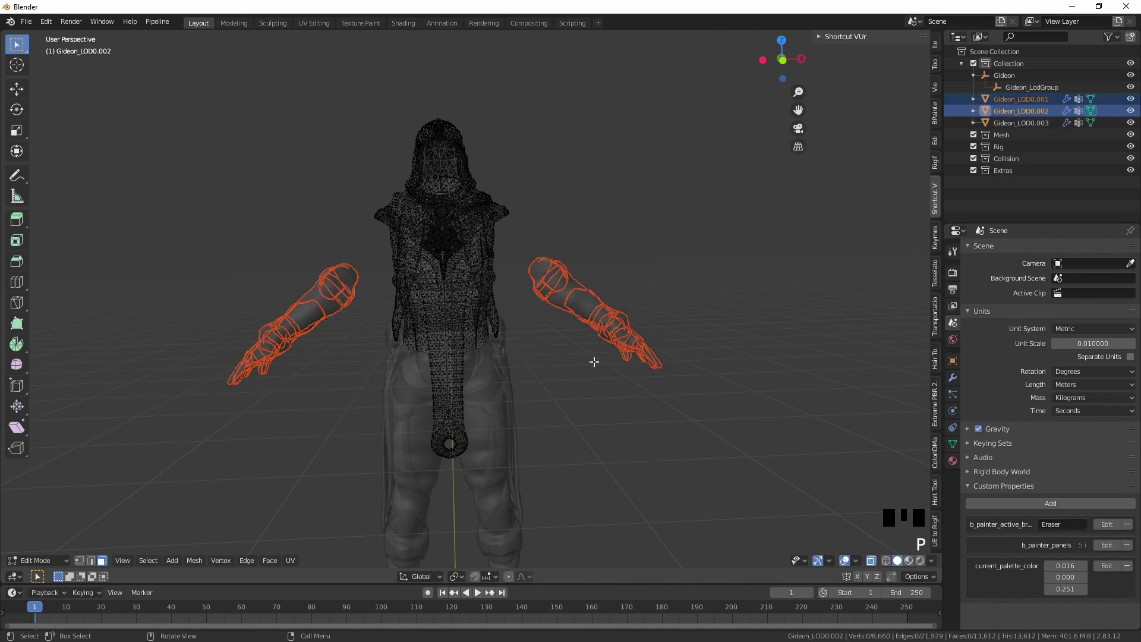
pyautogui.press('Tab')
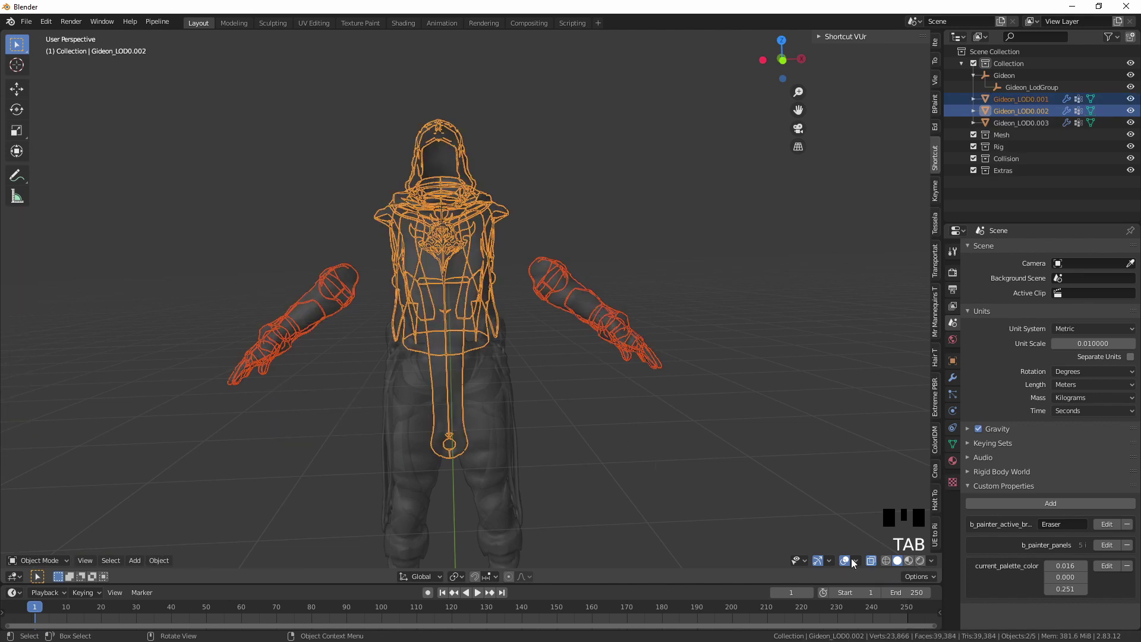
pyautogui.click(872, 565)
# Step: Select the linked hood geometry and separate it as Gideon_LOD0.004
pyautogui.press('Tab')
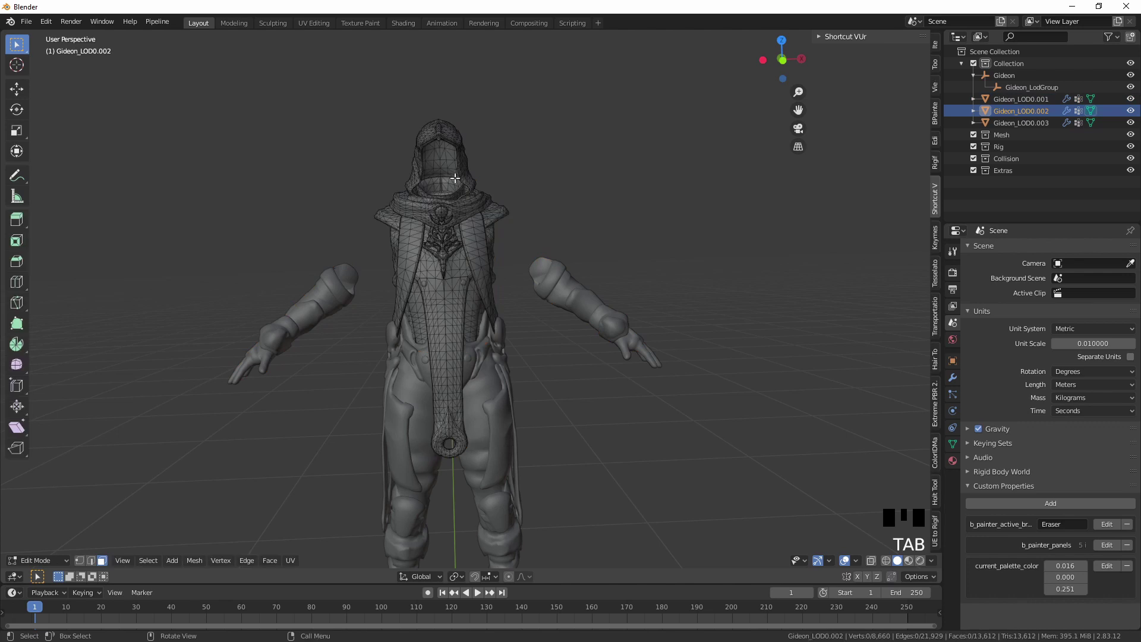
pyautogui.press('l')
pyautogui.press('l')
pyautogui.press('l')
pyautogui.press('l')
pyautogui.press('l')
pyautogui.press('l')
pyautogui.press('l')
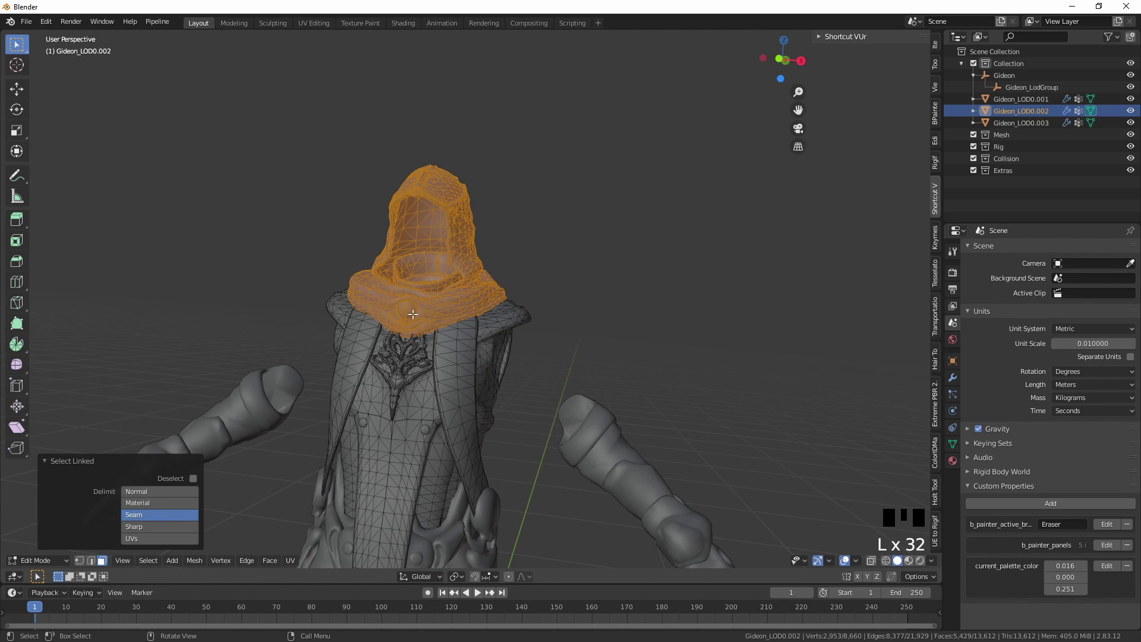
pyautogui.press('p')
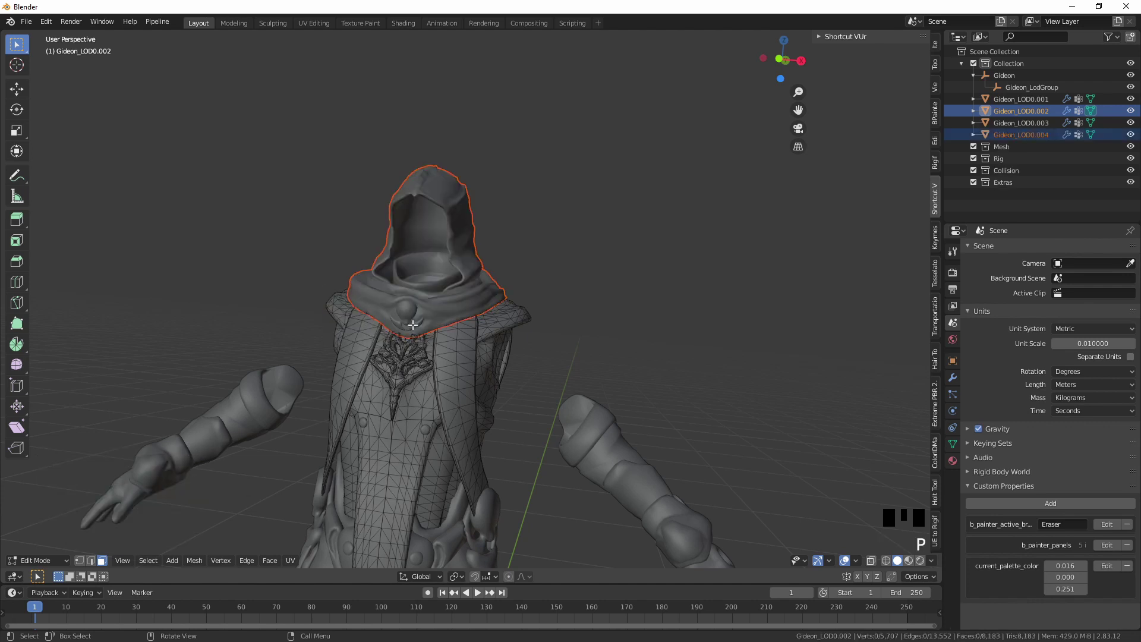
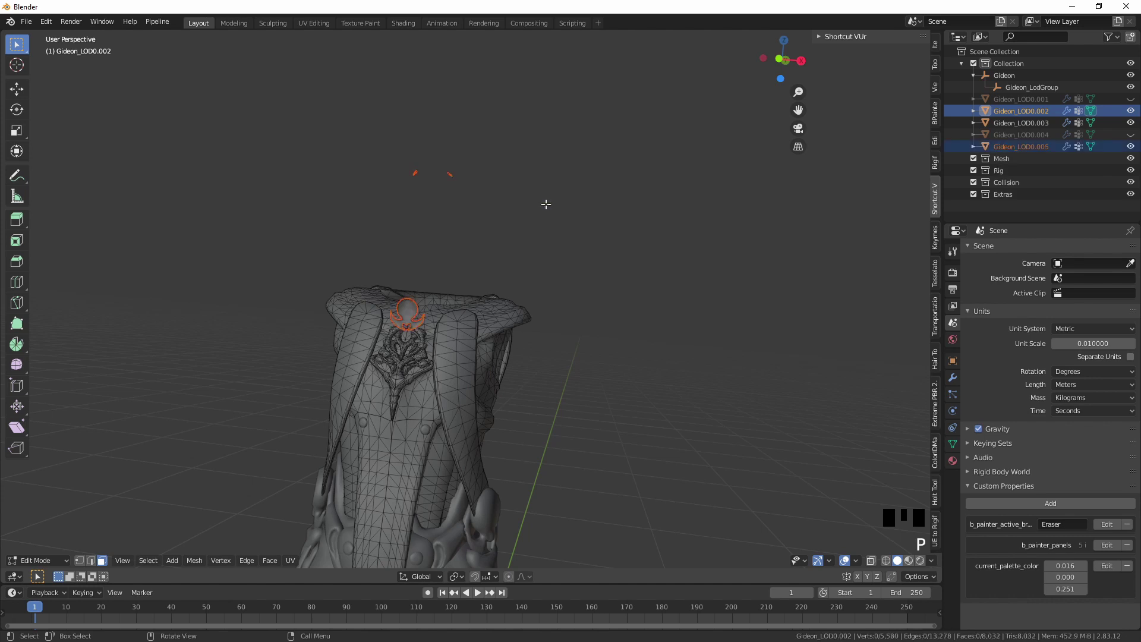
# Step: Return to Object Mode, unhide all parts and select the chest clasp piece Gideon_LOD0.005
pyautogui.press('Tab')
pyautogui.click(410, 316)
pyautogui.press('alt+h')
pyautogui.click(437, 189)
pyautogui.click(600, 274)
pyautogui.click(410, 310)
pyautogui.click(410, 312)
pyautogui.click(461, 224)
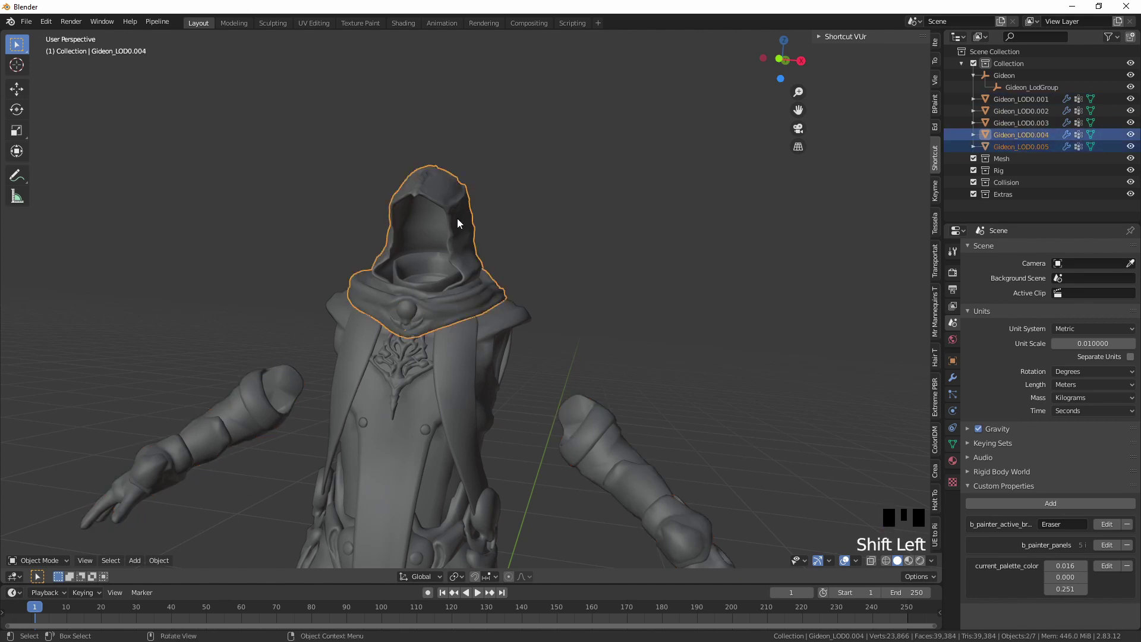
# Step: Hide obstructing parts and select the legs piece Gideon_LOD0.003
pyautogui.press('ctrl+j')
pyautogui.click(463, 227)
pyautogui.press('h')
pyautogui.click(602, 464)
pyautogui.press('h')
pyautogui.click(454, 350)
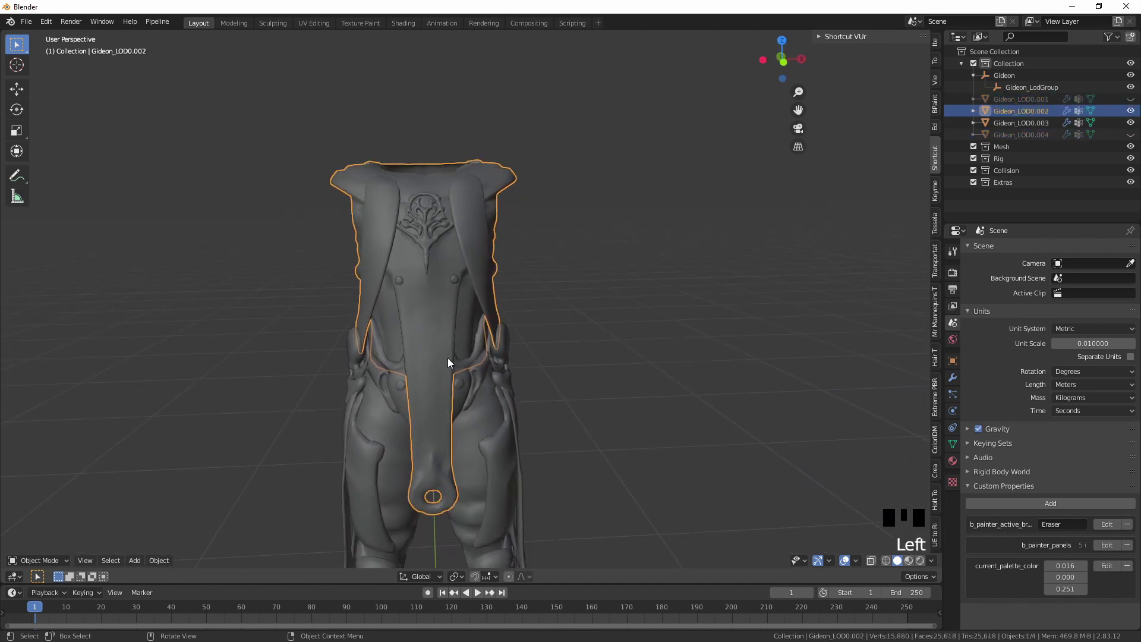
pyautogui.click(410, 377)
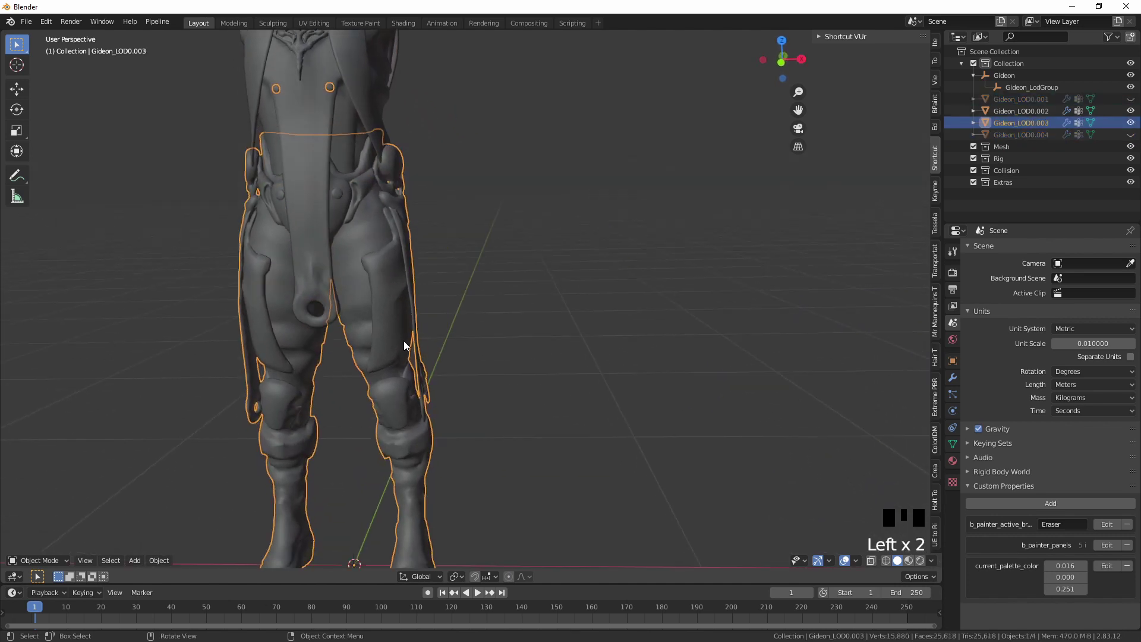
# Step: Select the linked upper leg geometry, hide the legs and pick the leftover parts object
pyautogui.press('Tab')
pyautogui.press('l')
pyautogui.press('l')
pyautogui.press('l')
pyautogui.press('l')
pyautogui.press('l')
pyautogui.press('l')
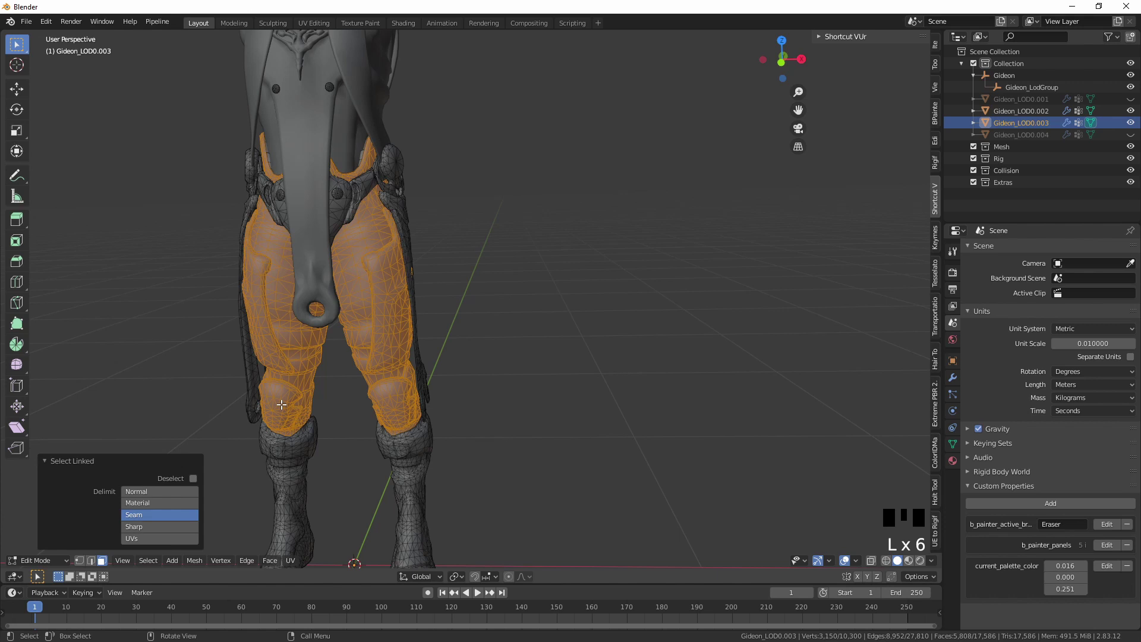
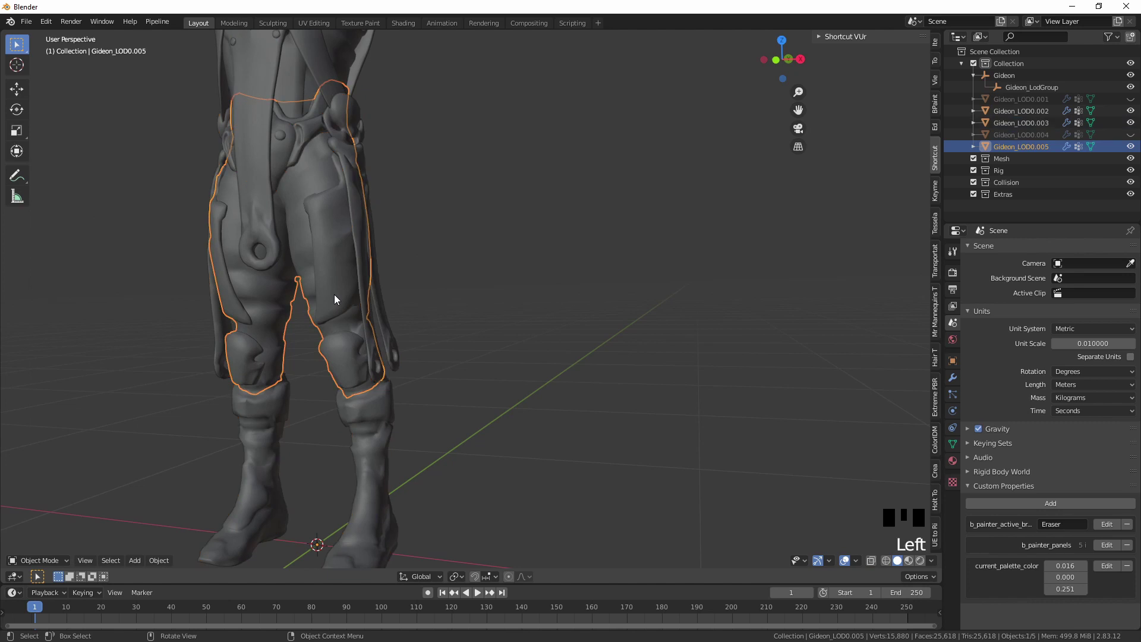
pyautogui.press('h')
pyautogui.click(350, 361)
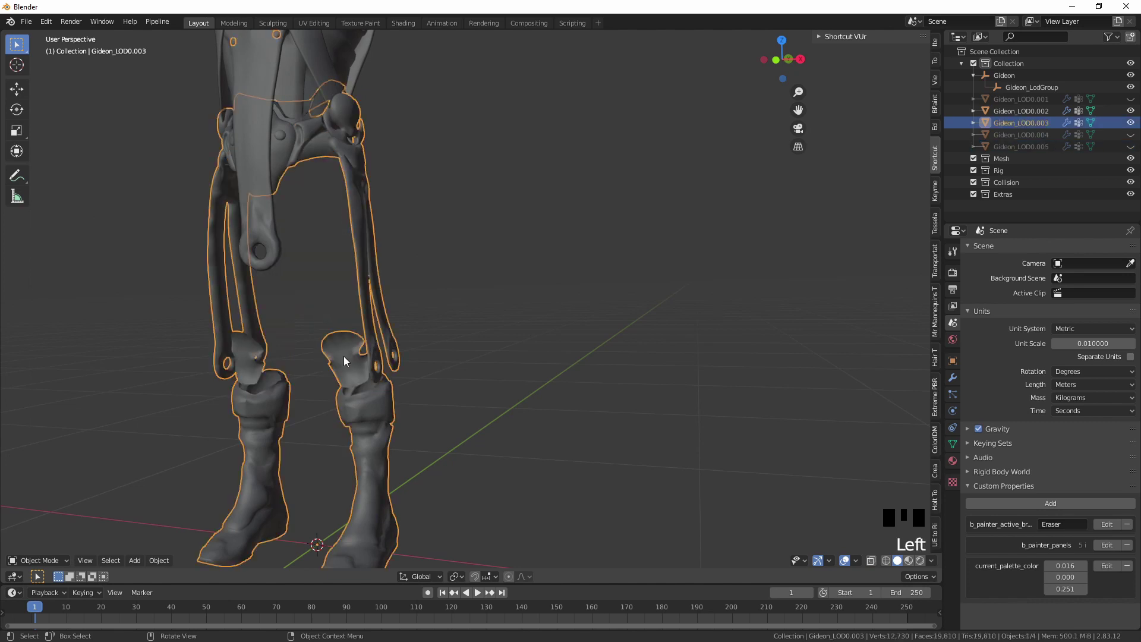
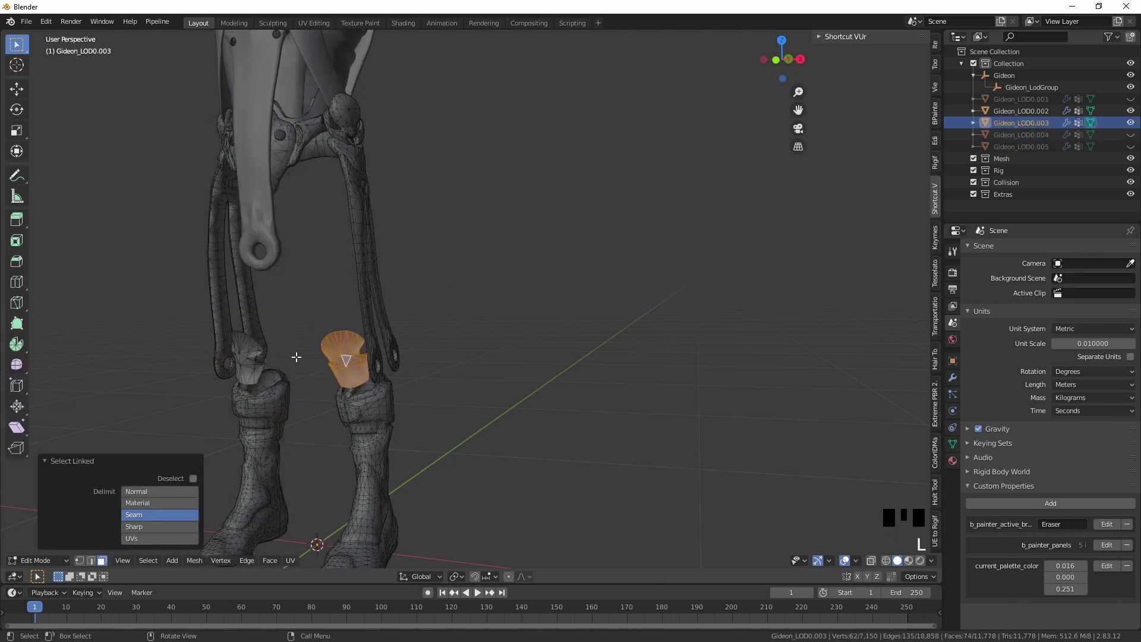
# Step: Separate the knee pieces into a new object and select it
pyautogui.press('l')
pyautogui.press('p')
pyautogui.press('Tab')
pyautogui.click(346, 353)
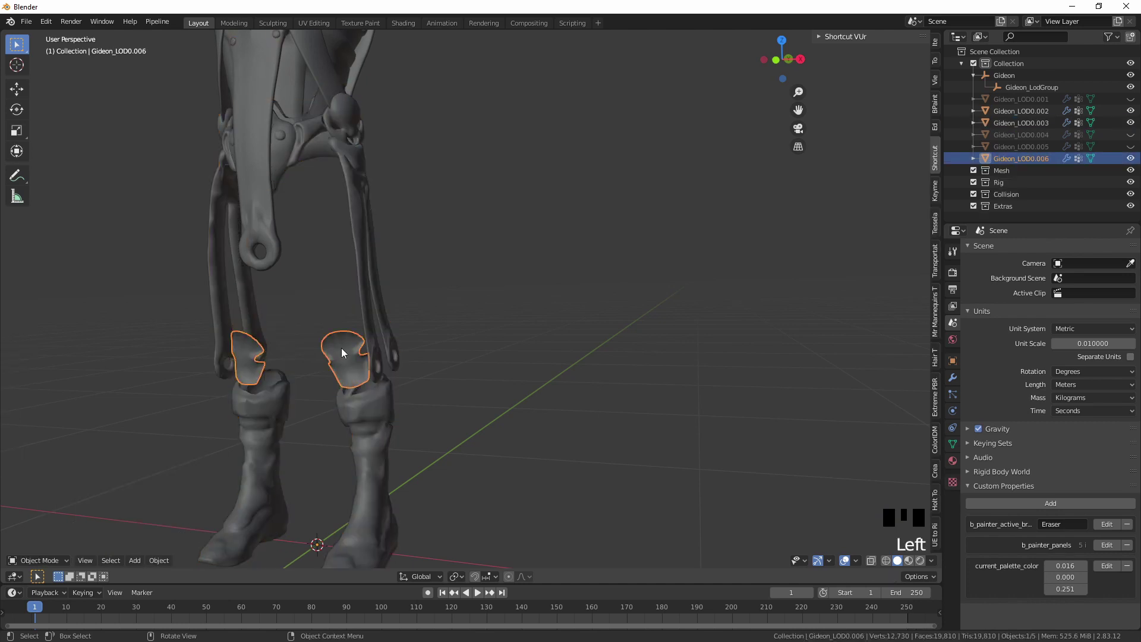
# Step: Unhide all parts and join the knee pieces into the legs object
pyautogui.press('alt+h')
pyautogui.click(347, 352)
pyautogui.click(346, 351)
pyautogui.click(344, 283)
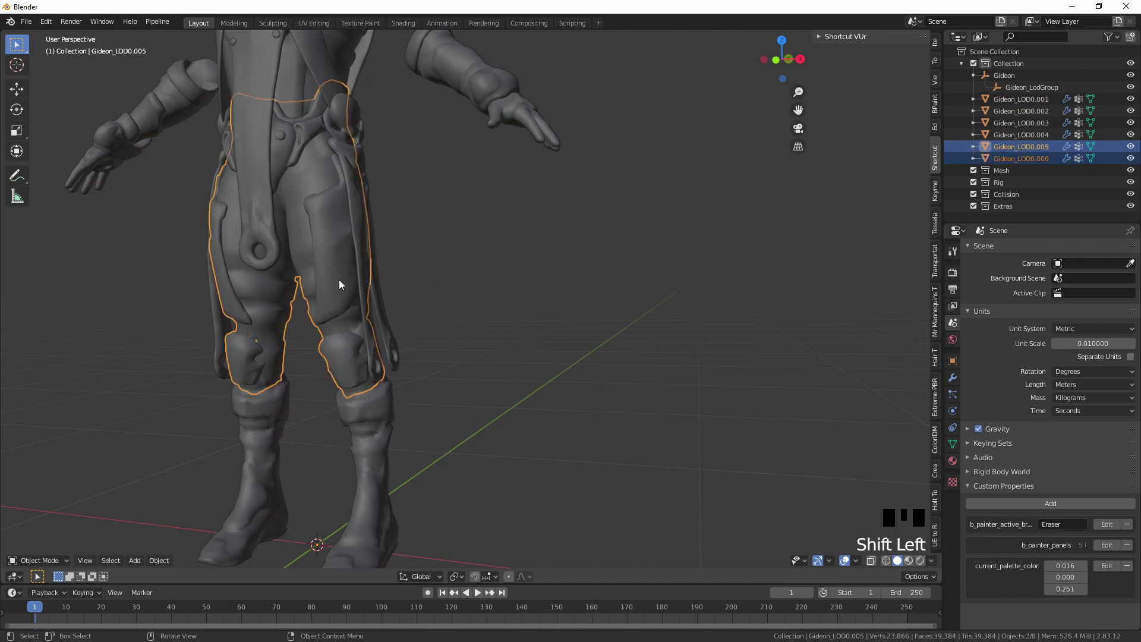
pyautogui.press('ctrl+j')
pyautogui.click(340, 289)
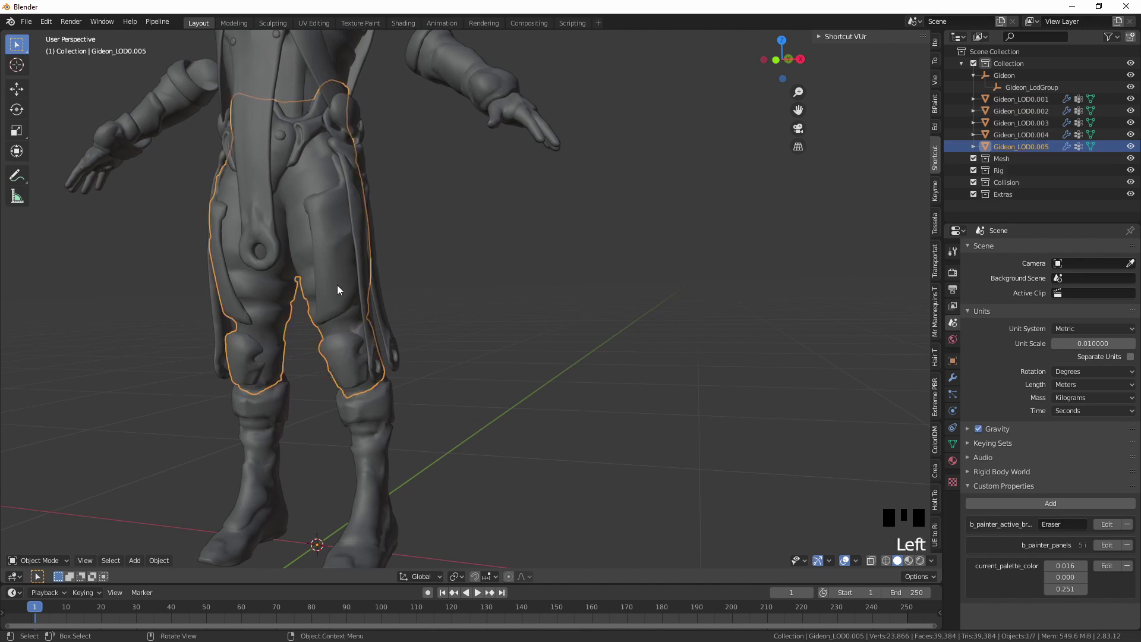
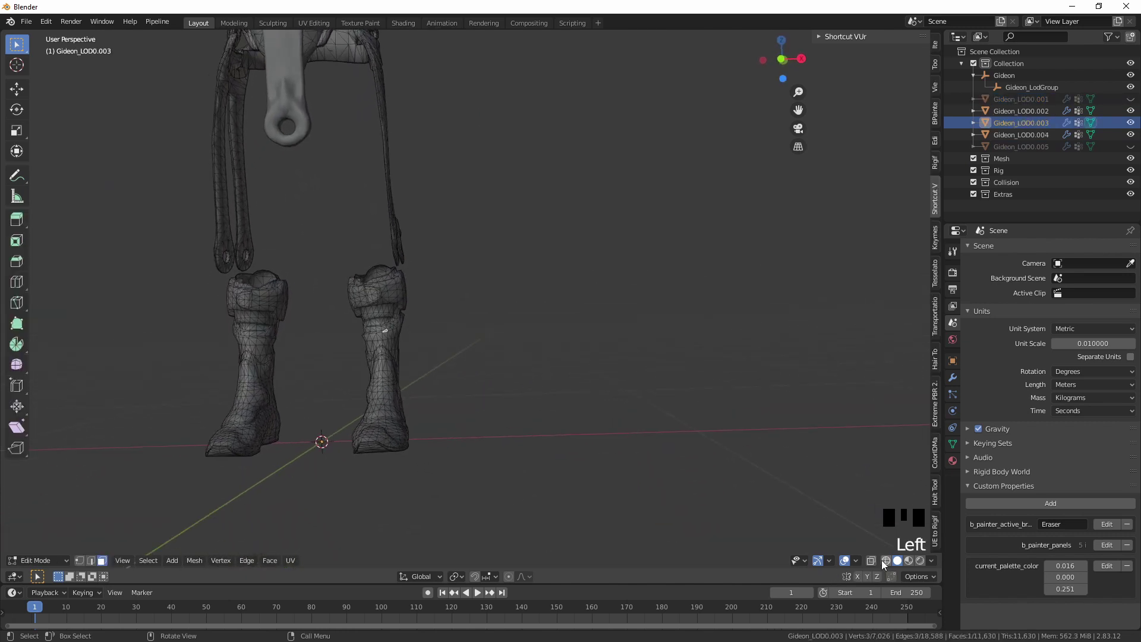
# Step: Separate the boots as Gideon_LOD0.006 and hide them
pyautogui.click(875, 566)
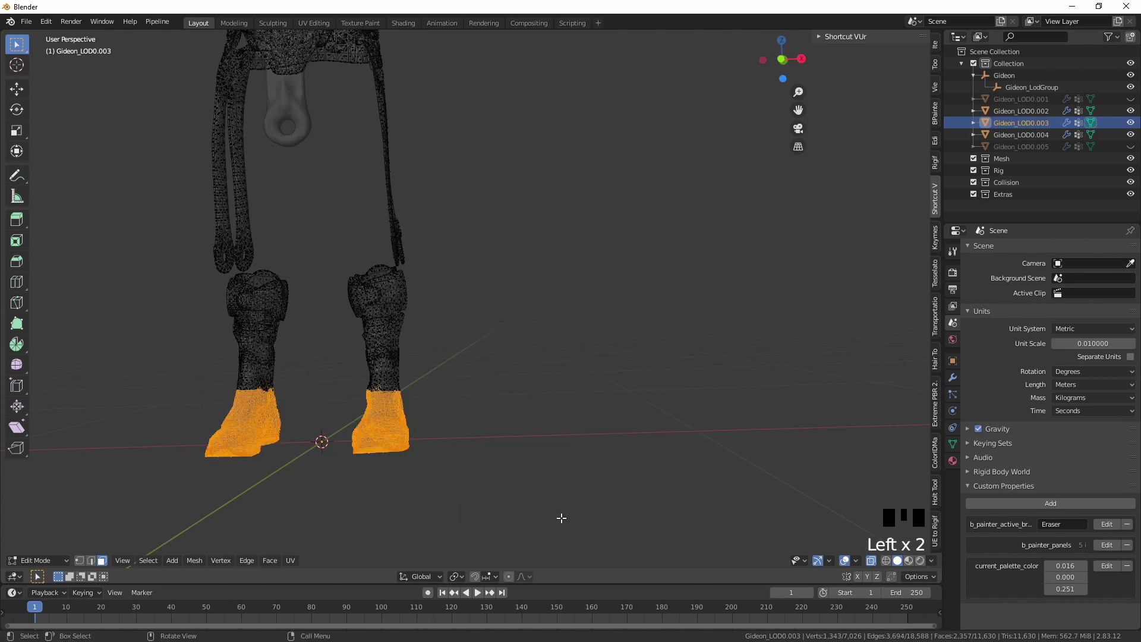
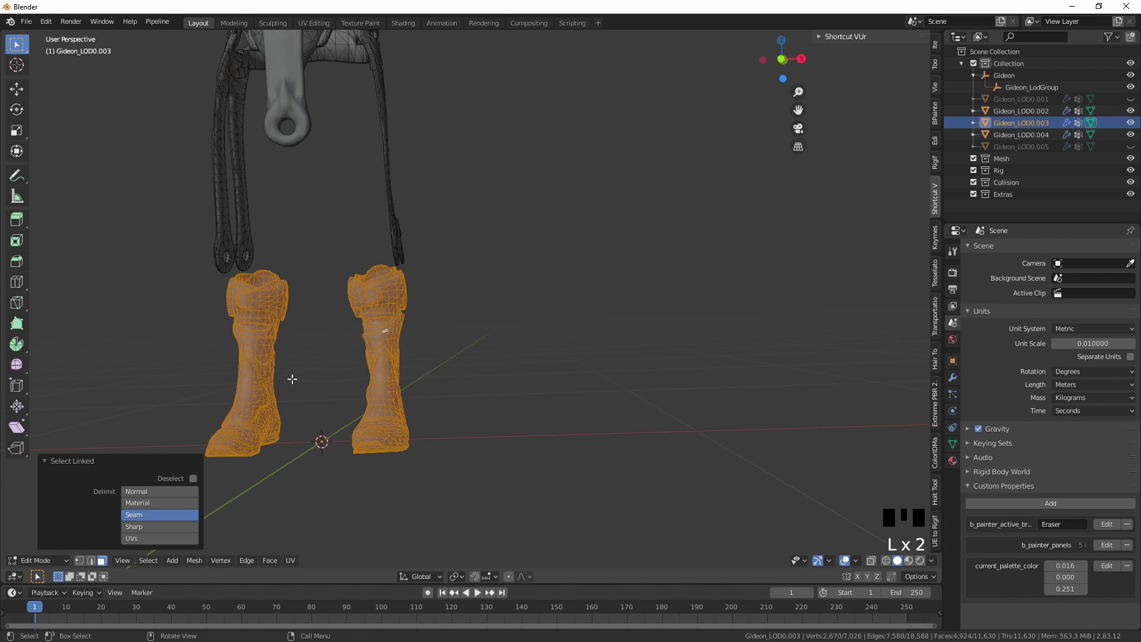
pyautogui.press('p')
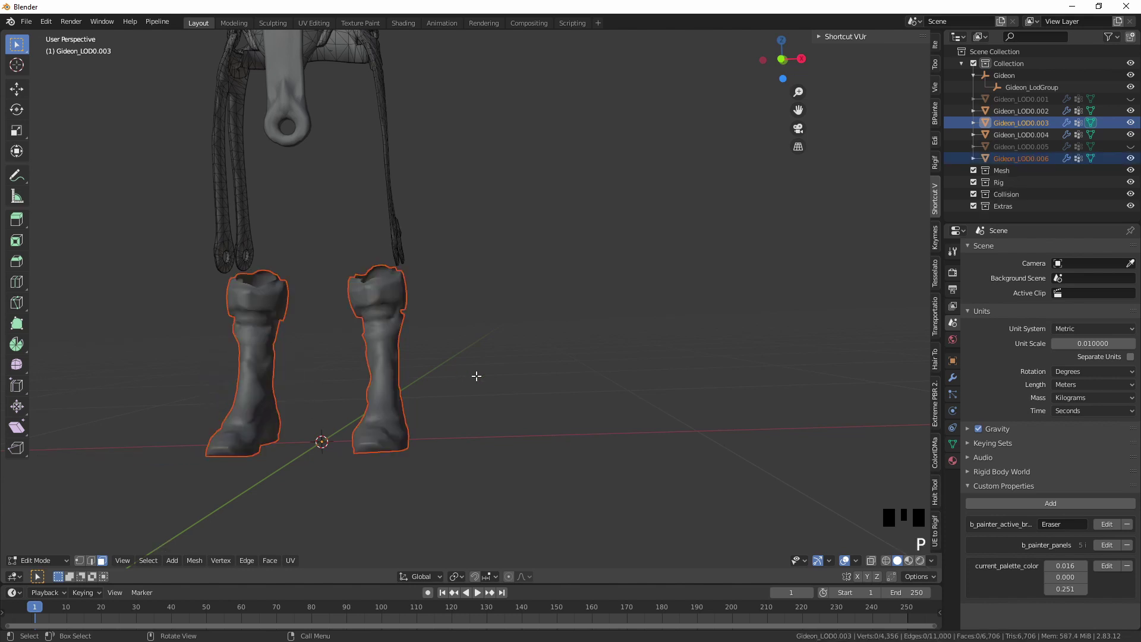
pyautogui.press('Tab')
pyautogui.click(388, 349)
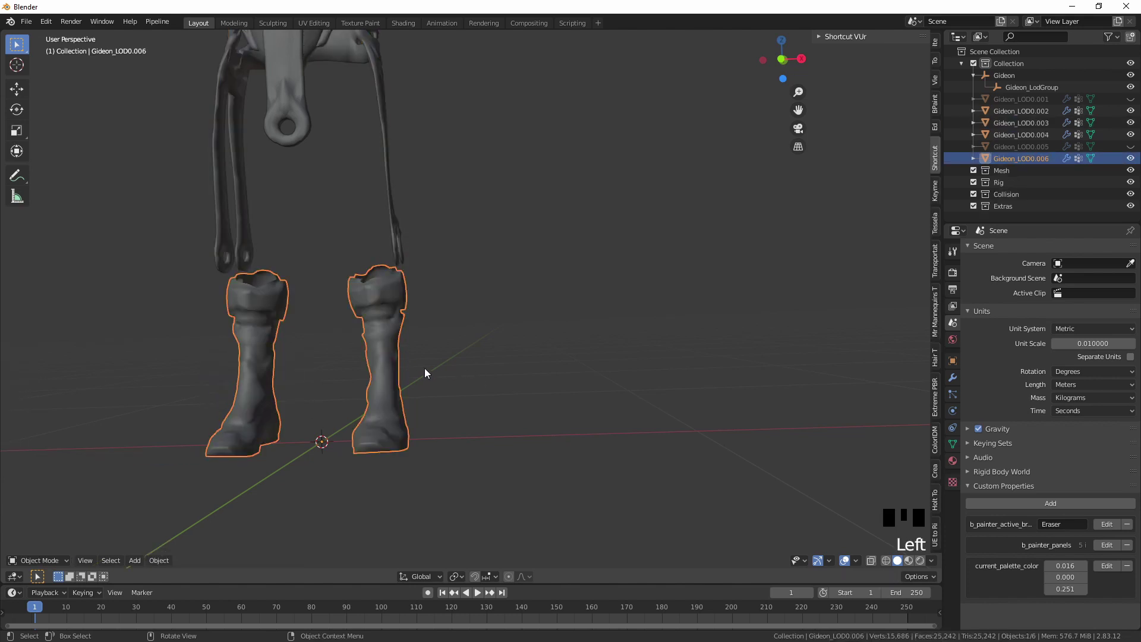
pyautogui.press('h')
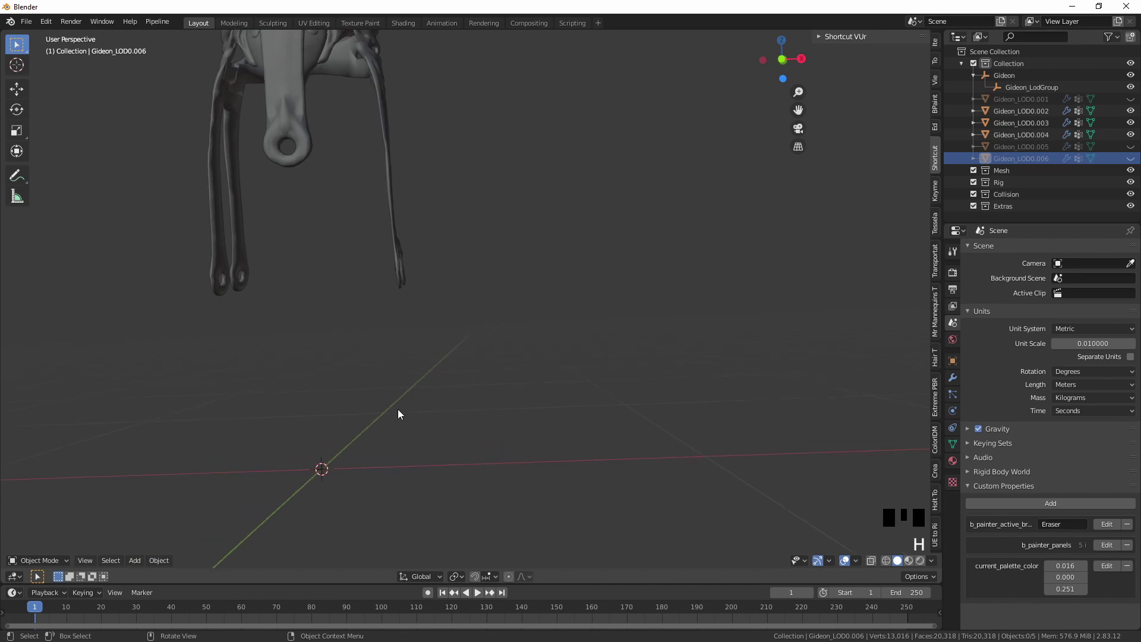
# Step: Join the leftover straps object into the chest object Gideon_LOD0.002
pyautogui.click(417, 298)
pyautogui.click(368, 308)
pyautogui.click(360, 163)
pyautogui.press('ctrl+j')
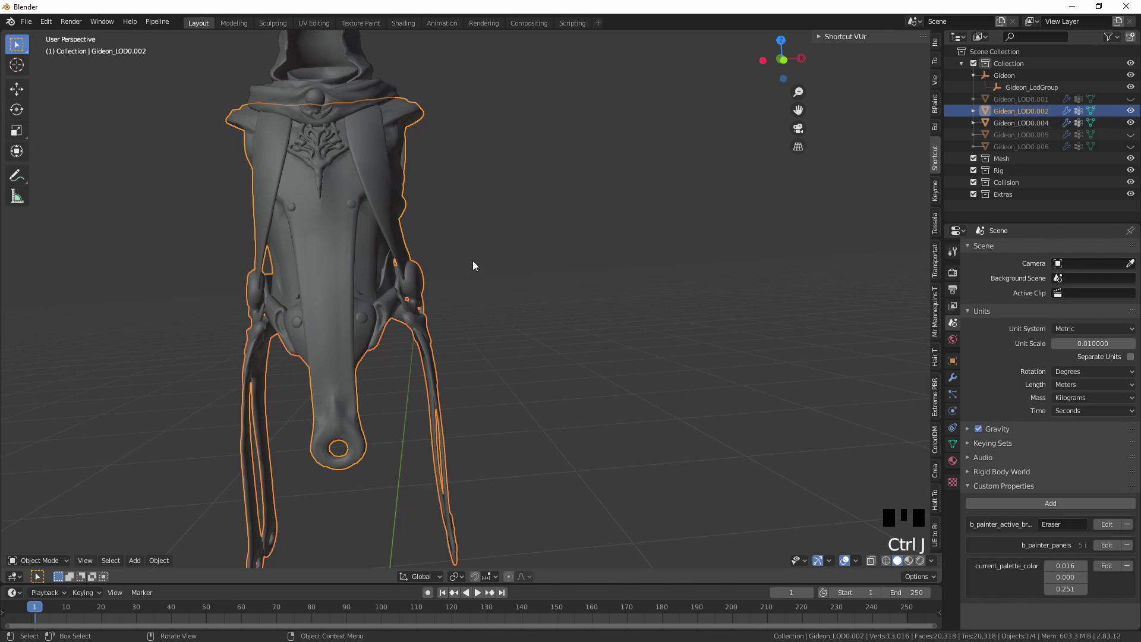
# Step: Reveal all character parts and select the hood object
pyautogui.press('alt+h')
pyautogui.click(474, 248)
pyautogui.click(359, 158)
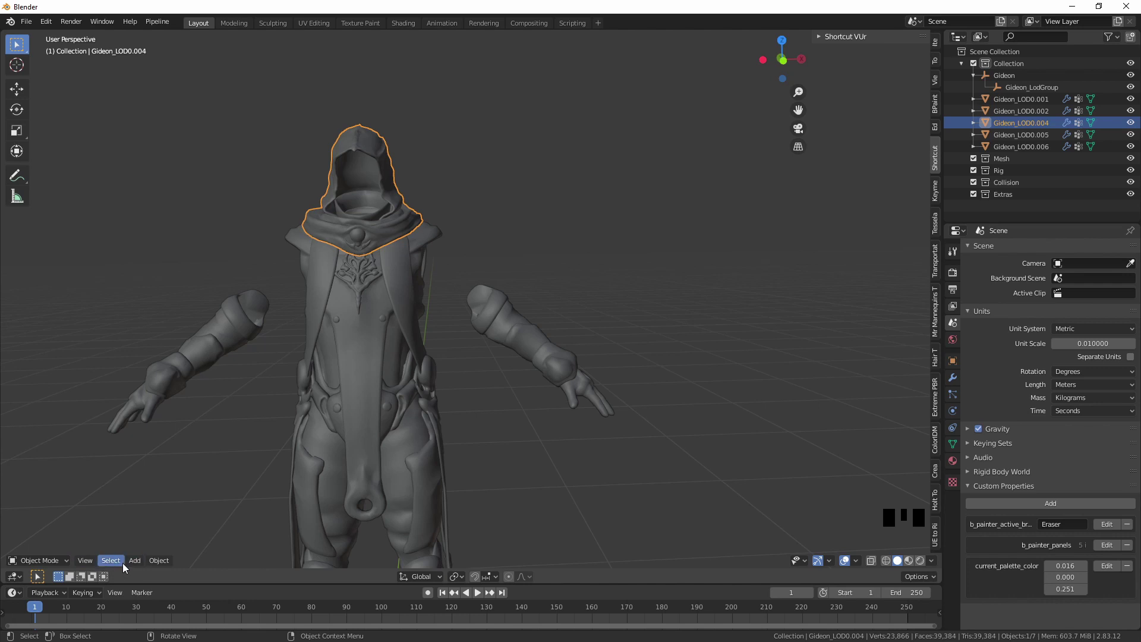
# Step: Merge the hood's vertices by distance, removing 232 duplicates
pyautogui.moveTo(161, 563); pyautogui.dragTo(389, 175)
pyautogui.press('Tab')
pyautogui.press('a')
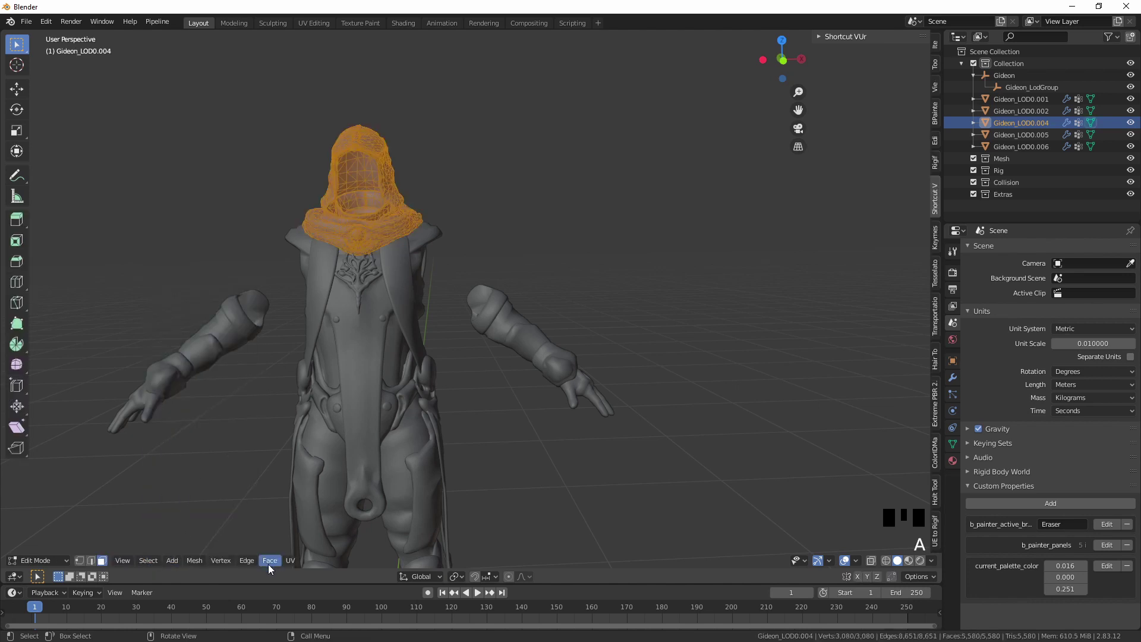
pyautogui.moveTo(199, 567); pyautogui.dragTo(348, 399)
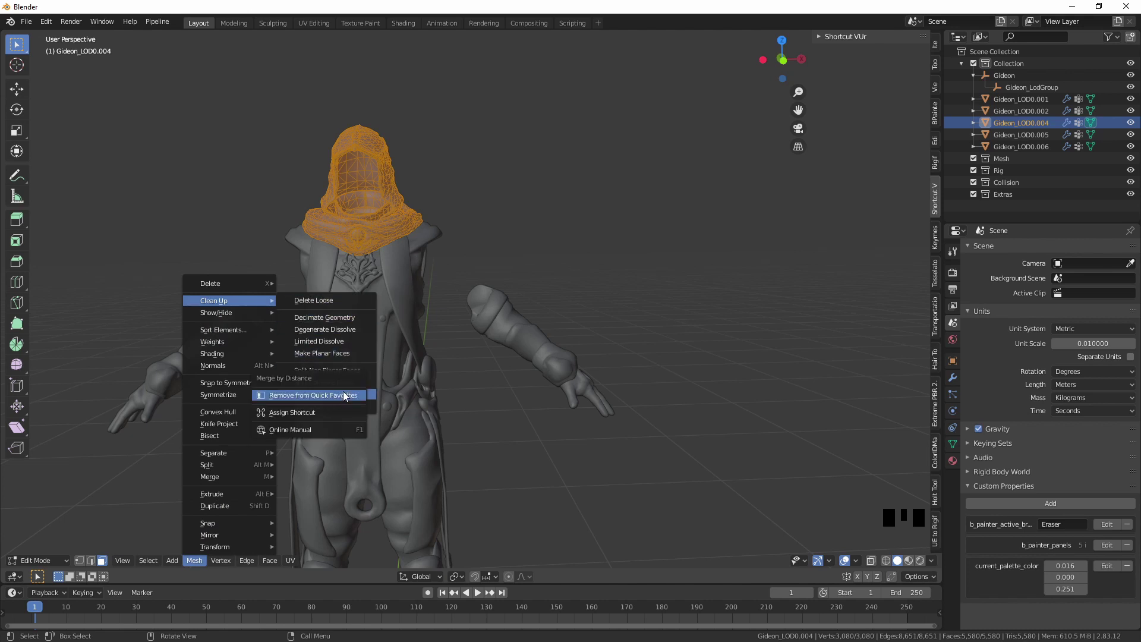
pyautogui.press('q')
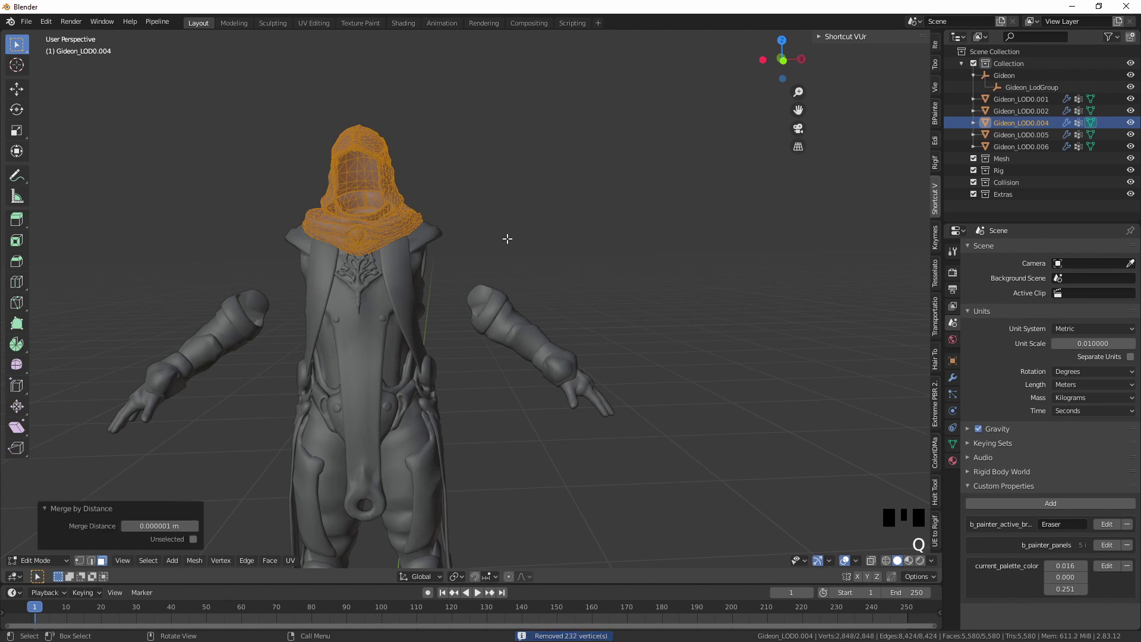
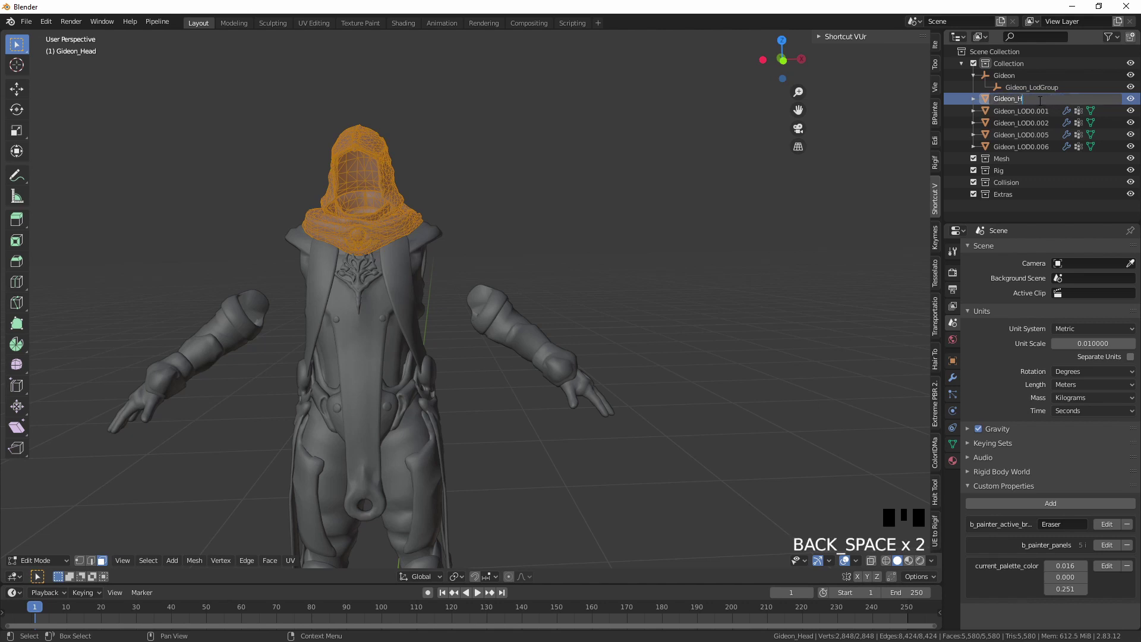
# Step: Confirm the name Gideon_Hood and enter Edit Mode on the chest mesh
pyautogui.press('o')
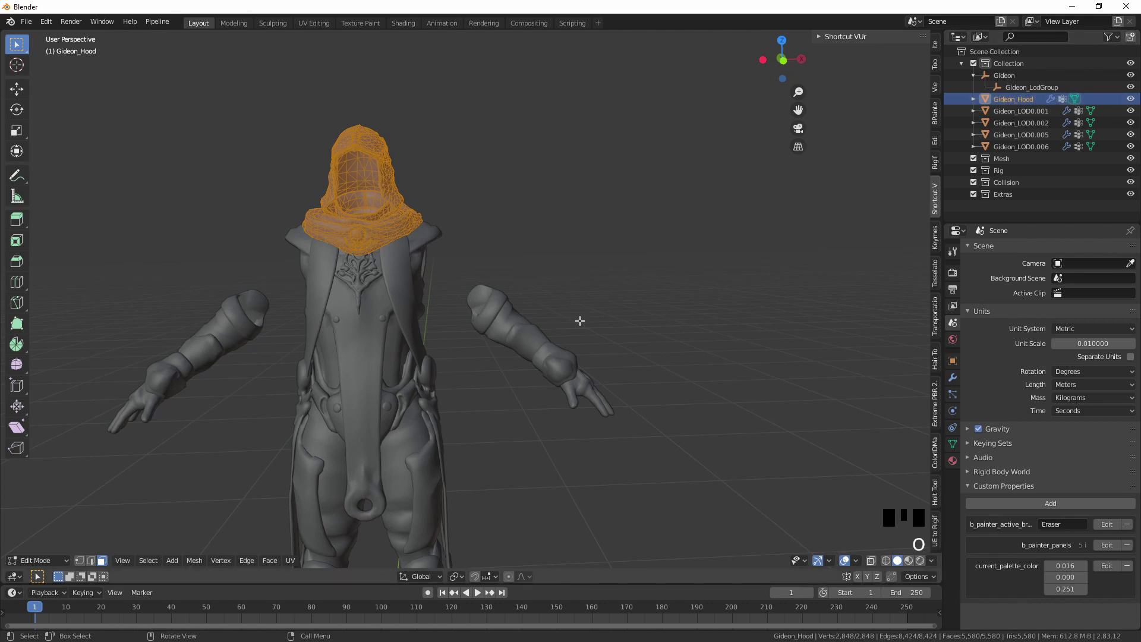
pyautogui.press('Tab')
# Step: Select all geometry of the chest mesh Gideon_LOD0.002 in Edit Mode
pyautogui.click(356, 300)
pyautogui.press('Tab')
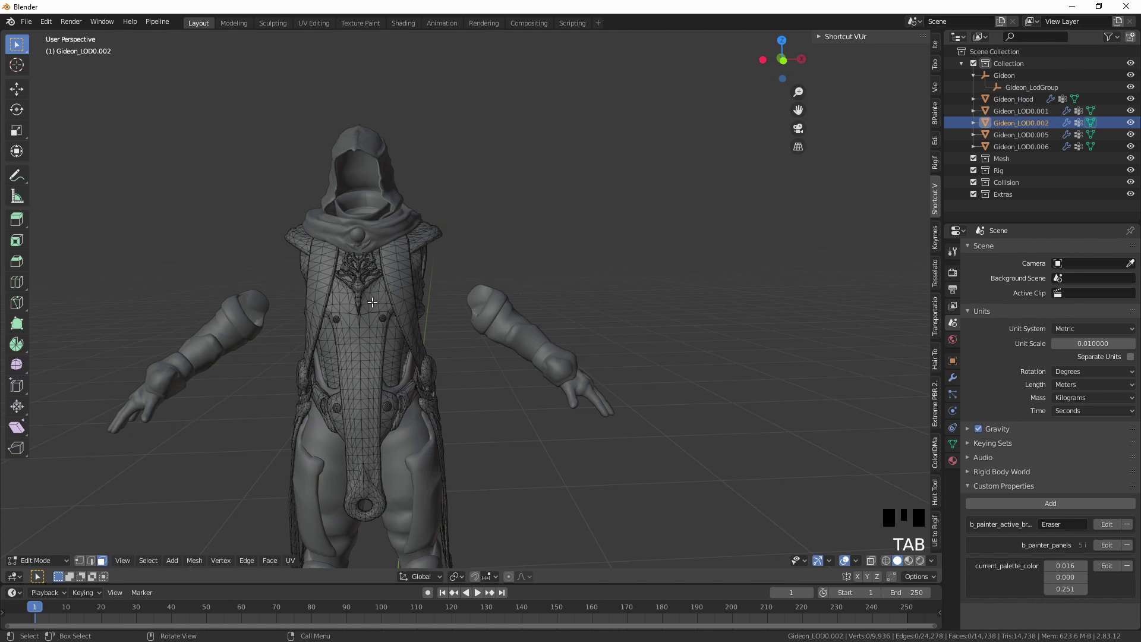
pyautogui.press('s')
pyautogui.press('a')
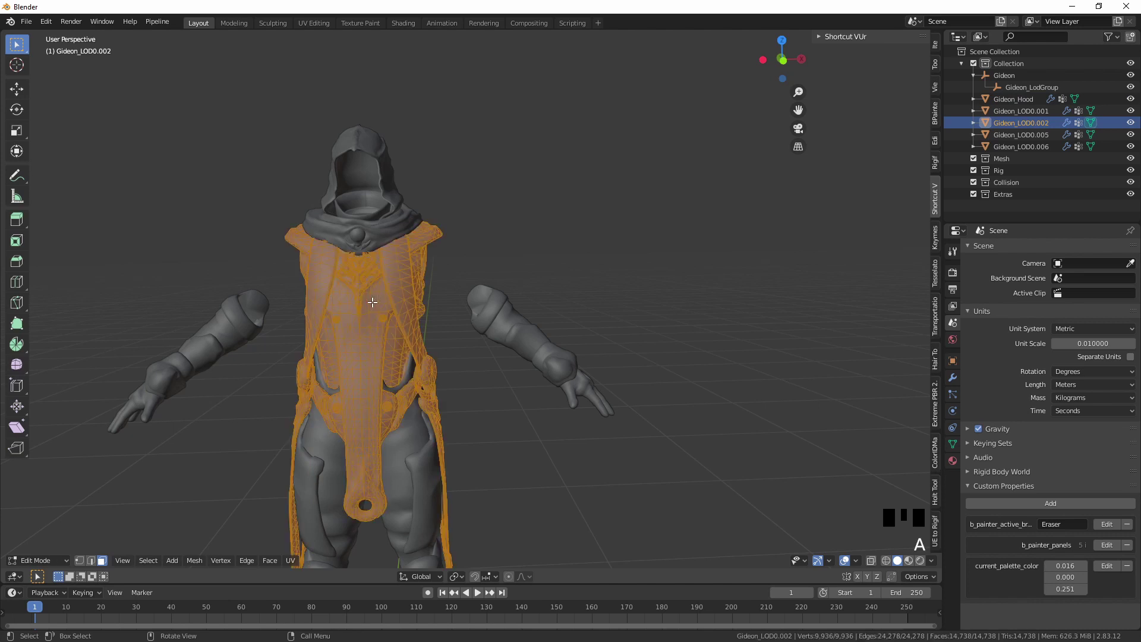
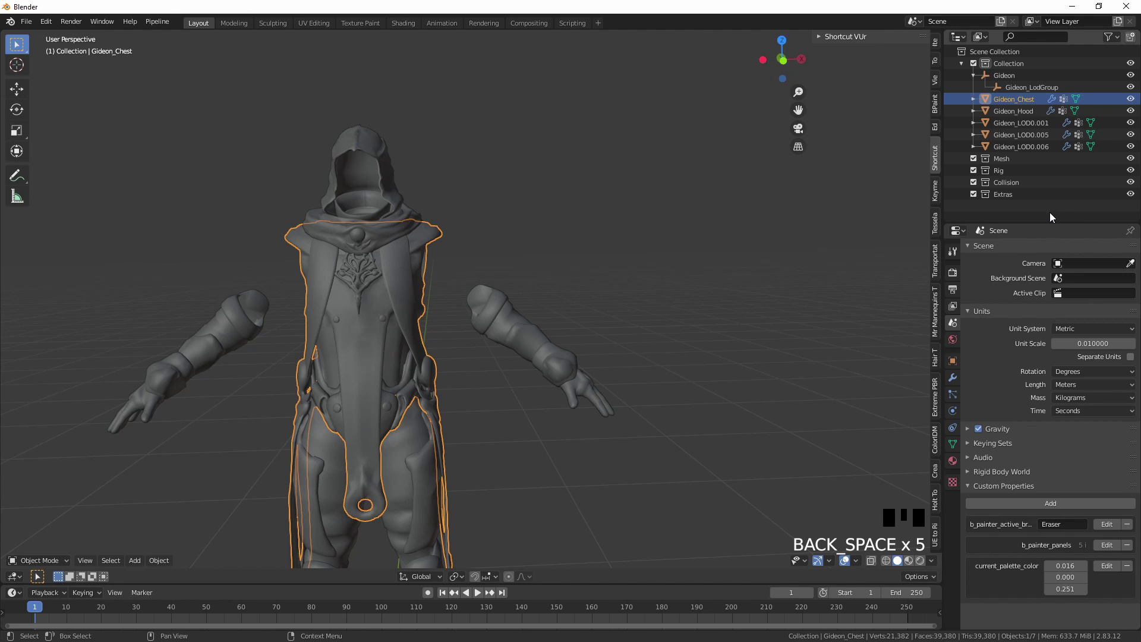
# Step: Merge the arms piece's duplicate vertices by distance in Edit Mode
pyautogui.click(503, 332)
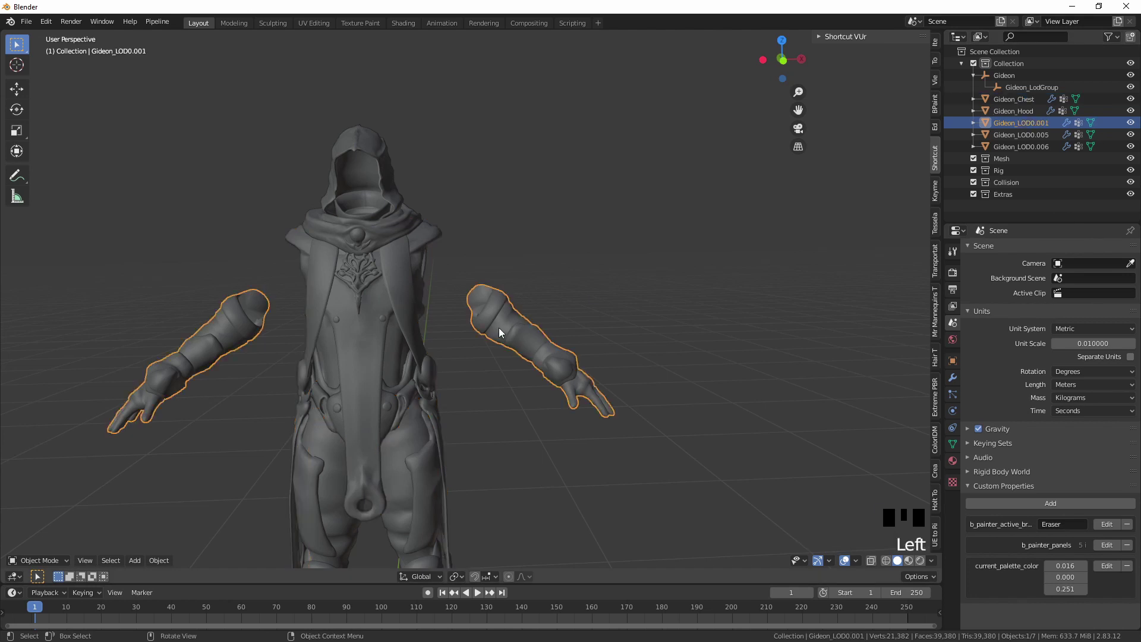
pyautogui.press('Tab')
pyautogui.press('a')
pyautogui.press('q')
pyautogui.press('Tab')
pyautogui.click(505, 332)
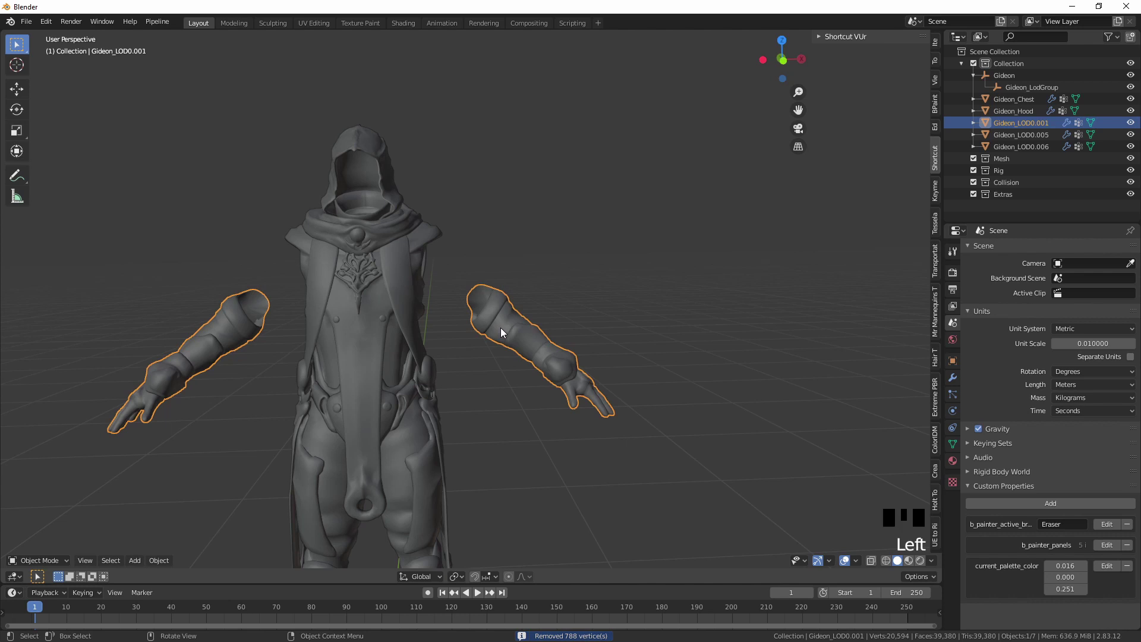
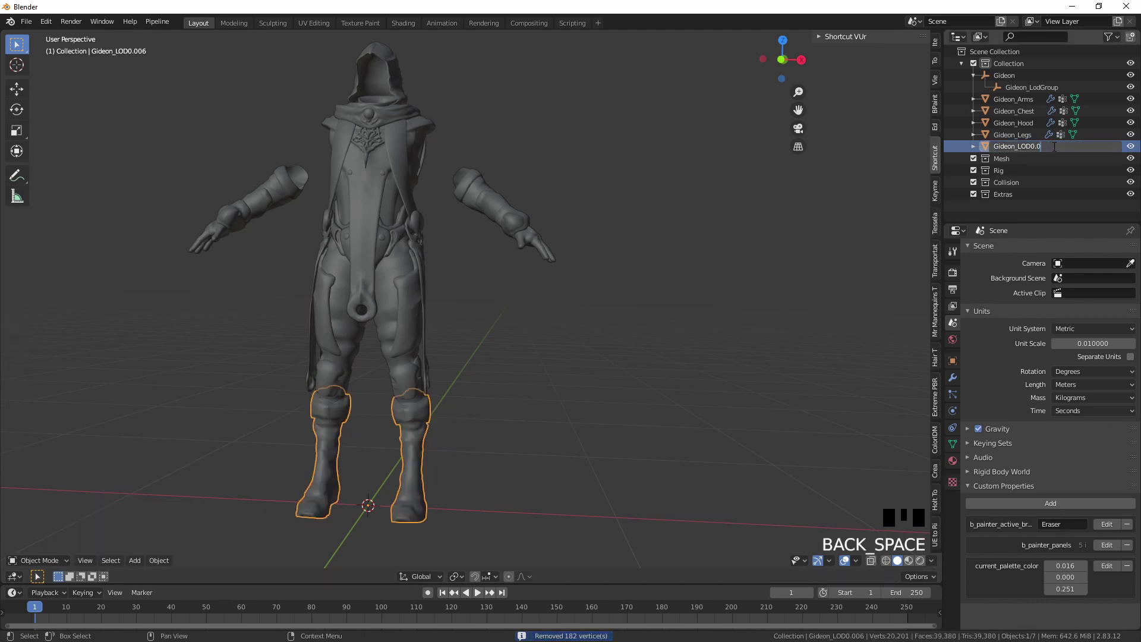
# Step: Rename the cleaned pieces to Gideon_Arms, Gideon_Legs and Gideon_Boots in the Outliner
pyautogui.press('BackSpace')
pyautogui.press('BackSpace')
pyautogui.press('o')
pyautogui.click(427, 258)
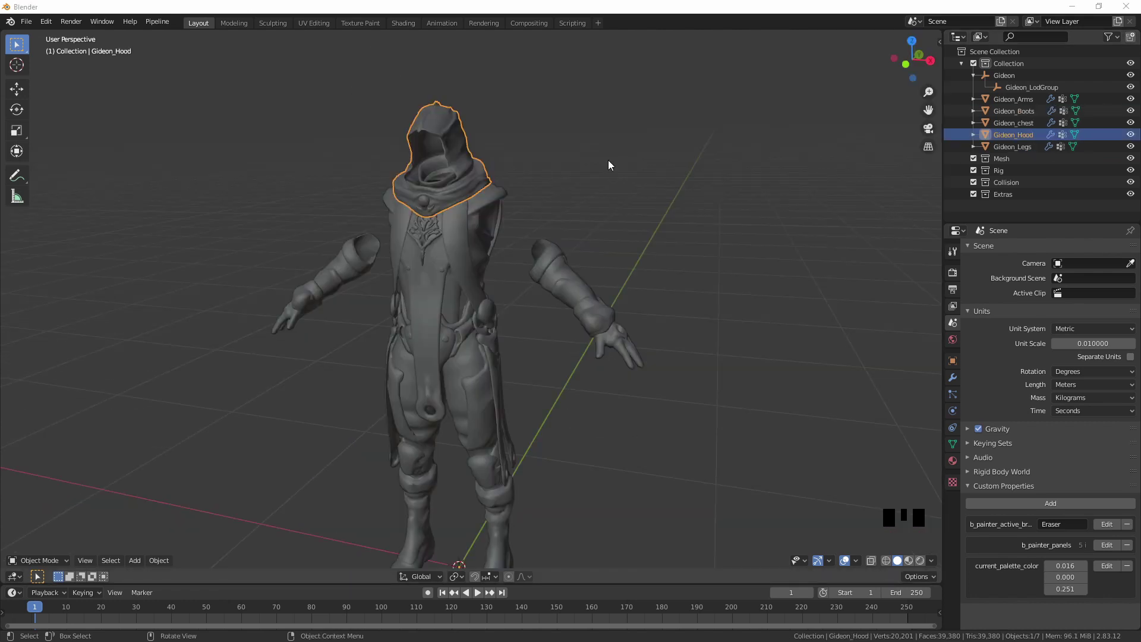
# Step: Browse the File > Export format list and select the Gideon_chest piece
pyautogui.moveTo(30, 23); pyautogui.dragTo(197, 271)
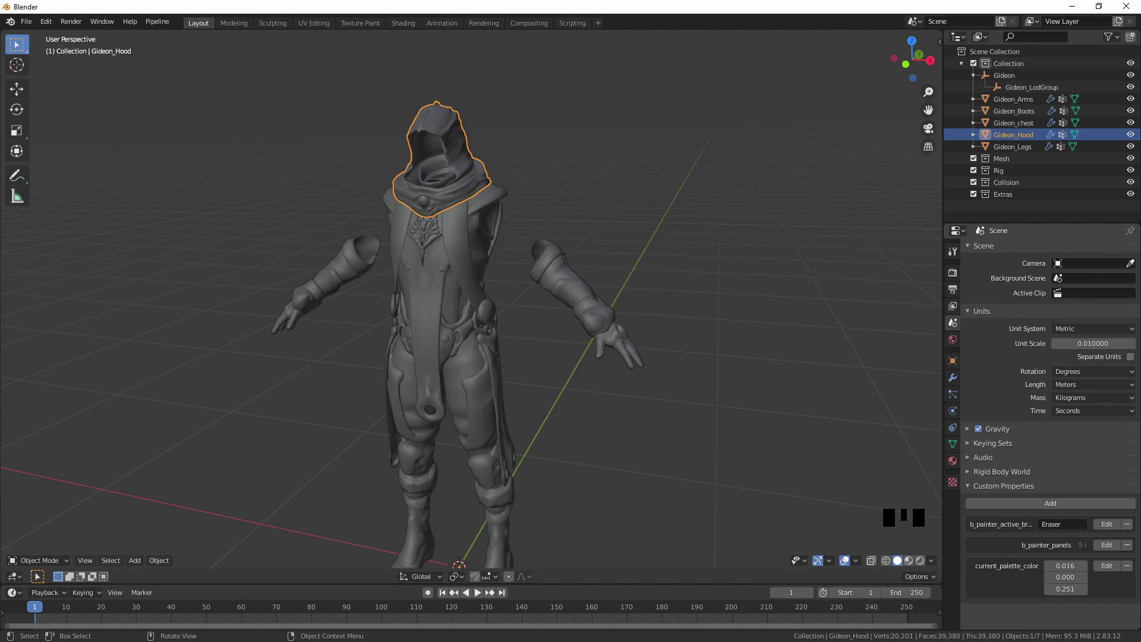
pyautogui.click(422, 268)
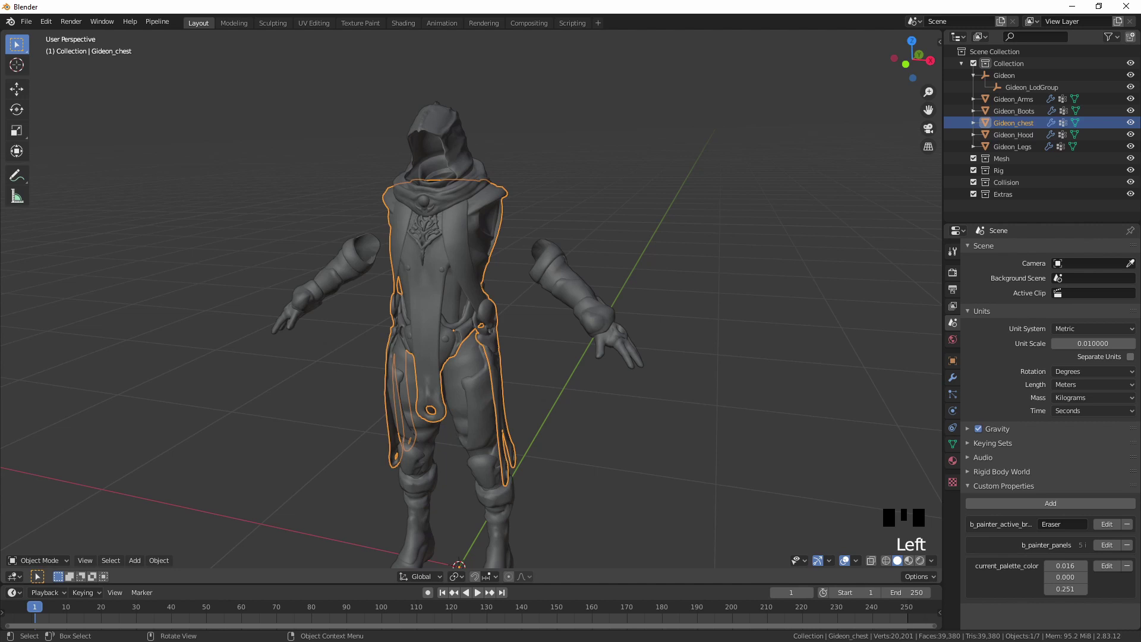
# Step: Select Gideon_Legs and Gideon_Boots in turn, browsing the Wavefront OBJ export menu for each
pyautogui.moveTo(33, 30); pyautogui.dragTo(207, 288)
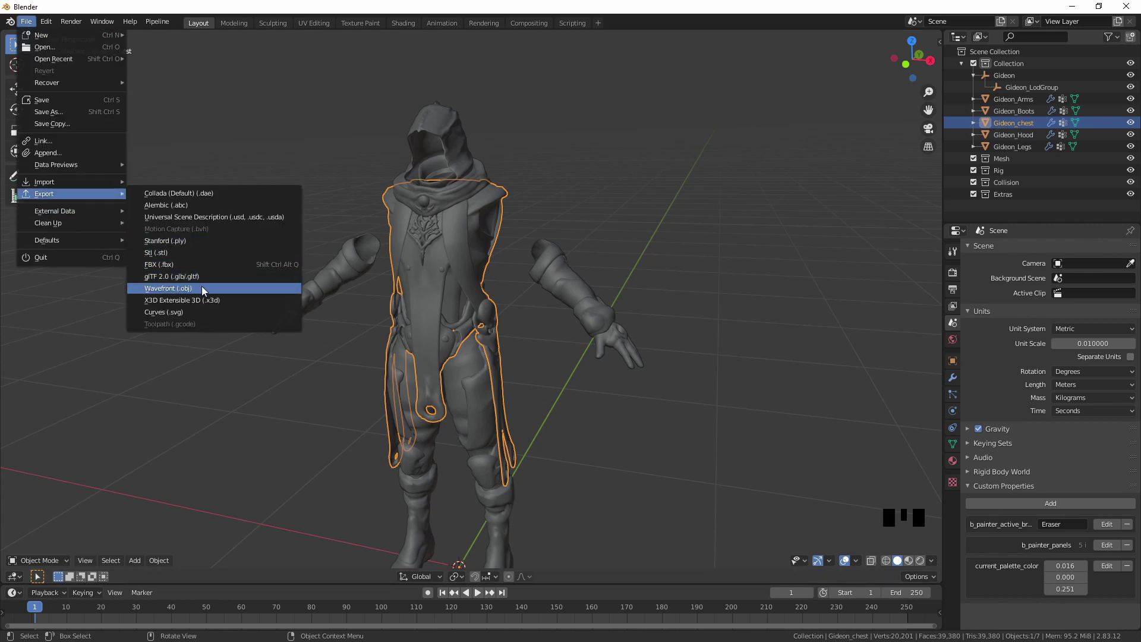
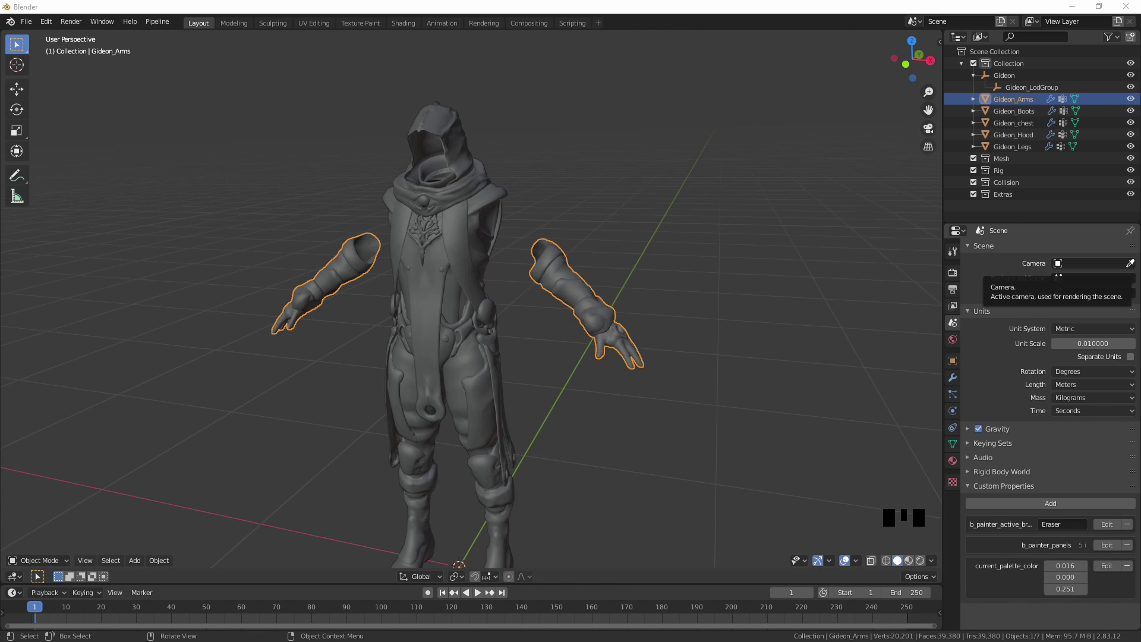
pyautogui.click(486, 422)
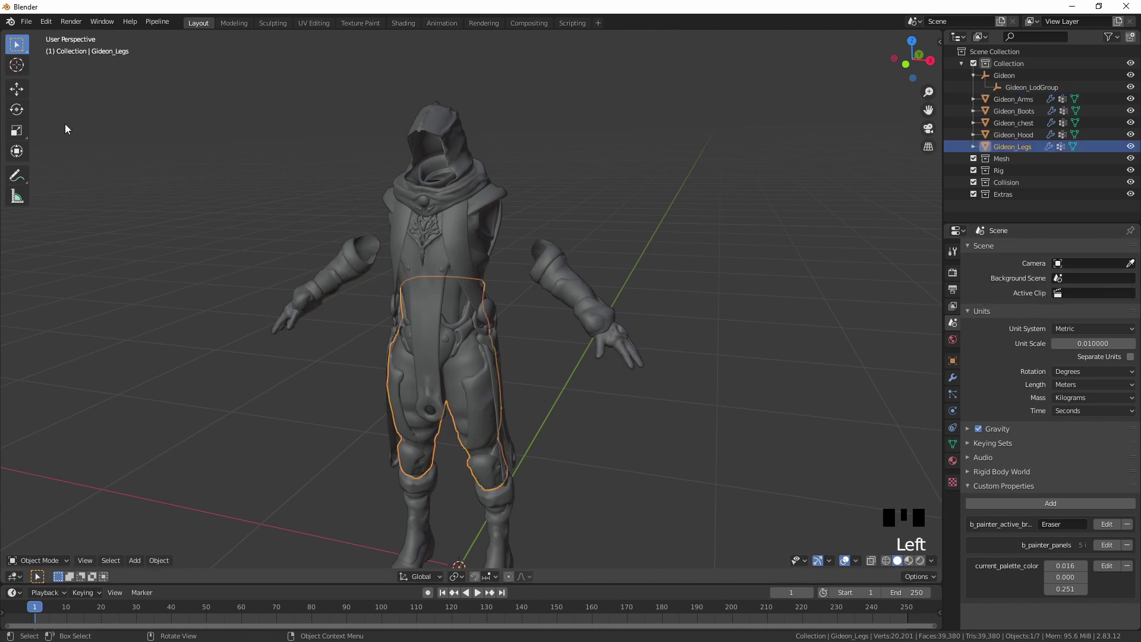
pyautogui.moveTo(32, 26); pyautogui.dragTo(521, 308)
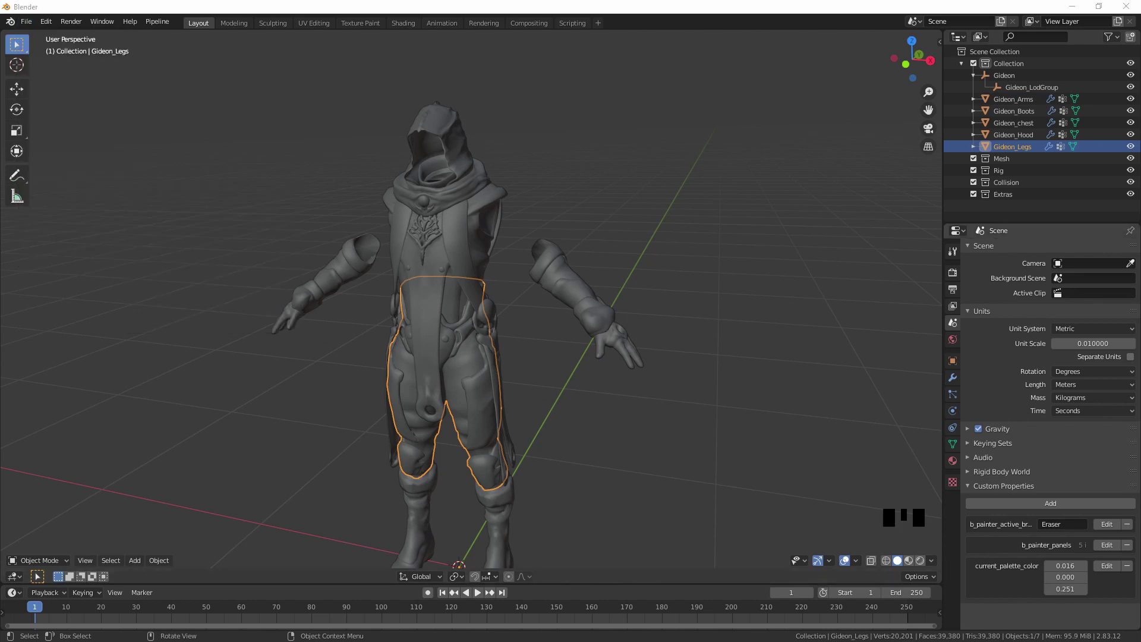
pyautogui.click(505, 530)
pyautogui.moveTo(31, 27); pyautogui.dragTo(706, 310)
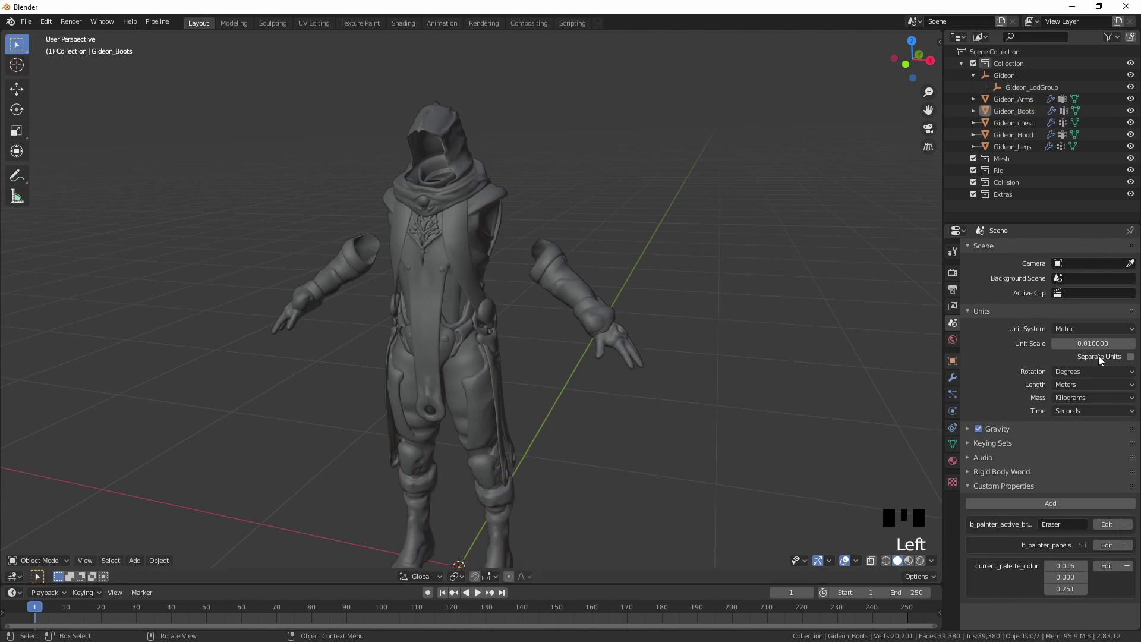
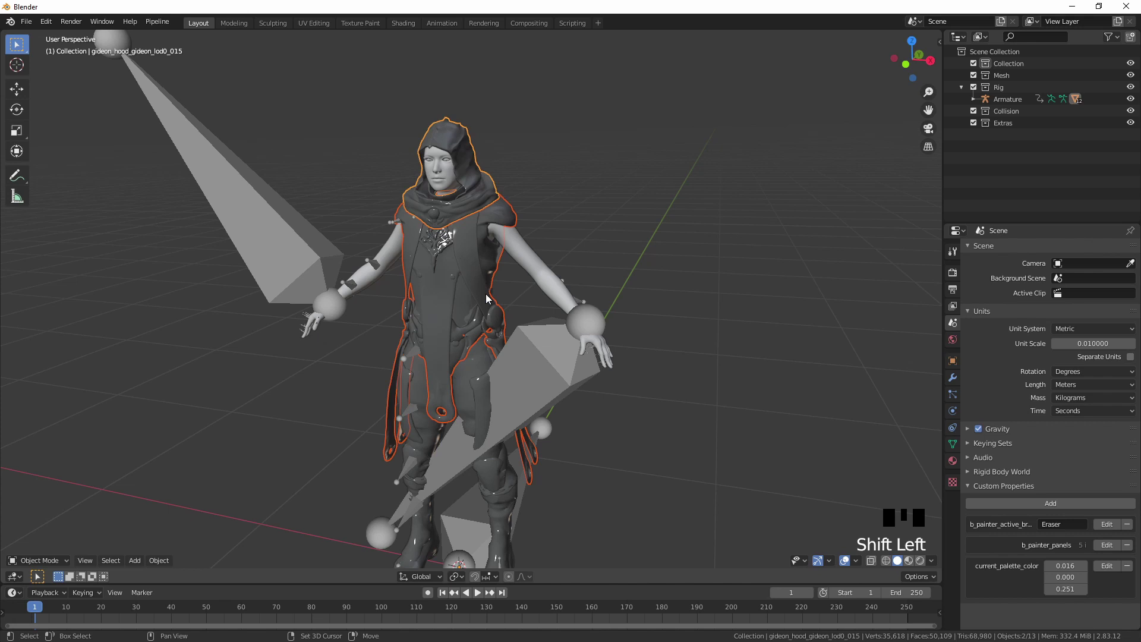
# Step: Select the remaining Gideon parts with the boots and move them into the Mesh collection
pyautogui.click(465, 381)
pyautogui.click(512, 514)
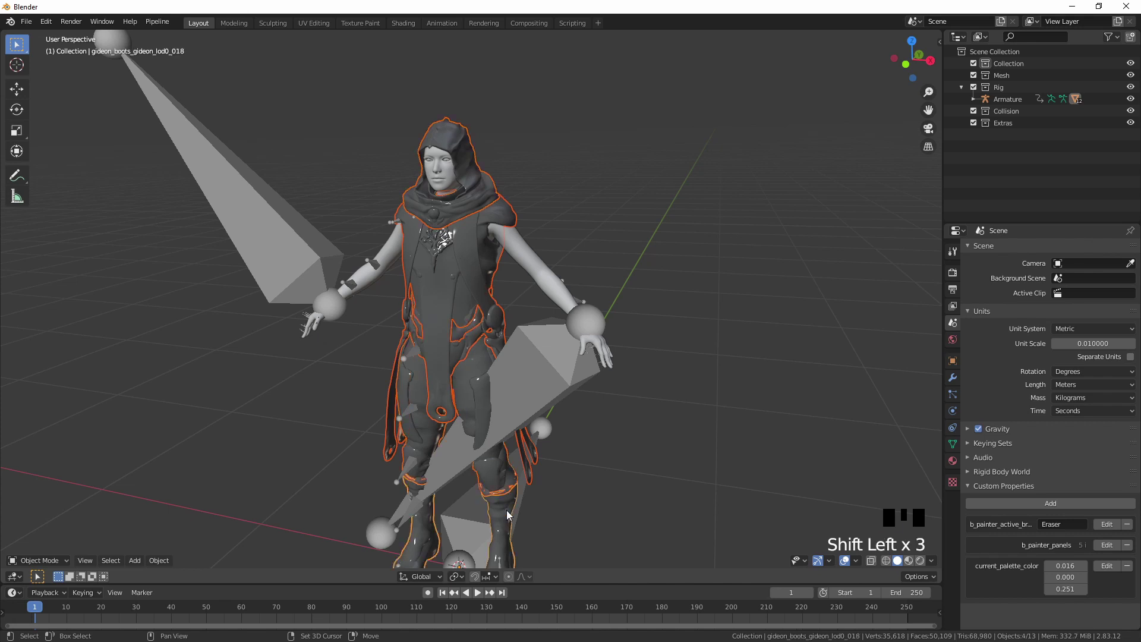
pyautogui.press('m')
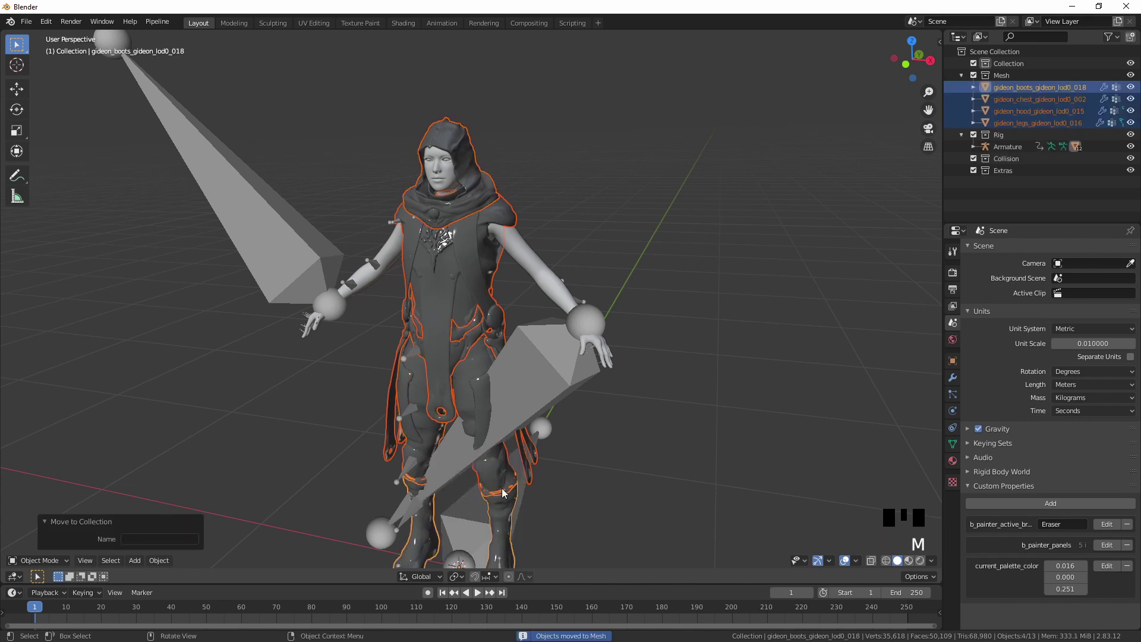